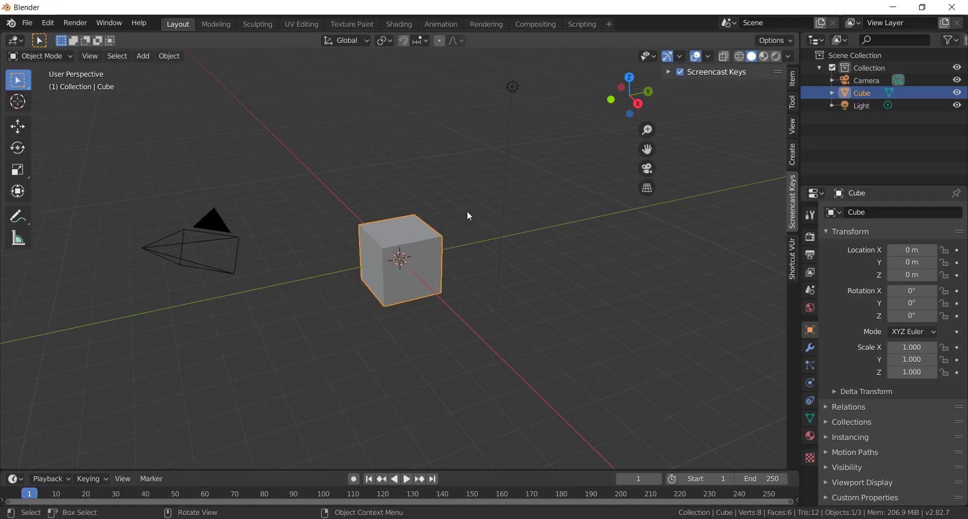
Delete the default cube and add an icosphere with 1 subdivision (20 faces), zoomed to fill the view.
key("x")
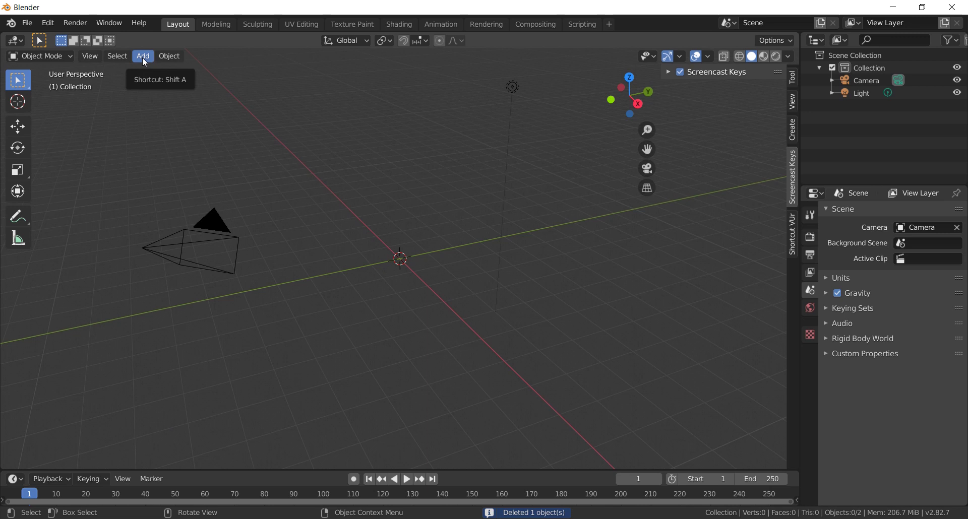
left_click(146, 61)
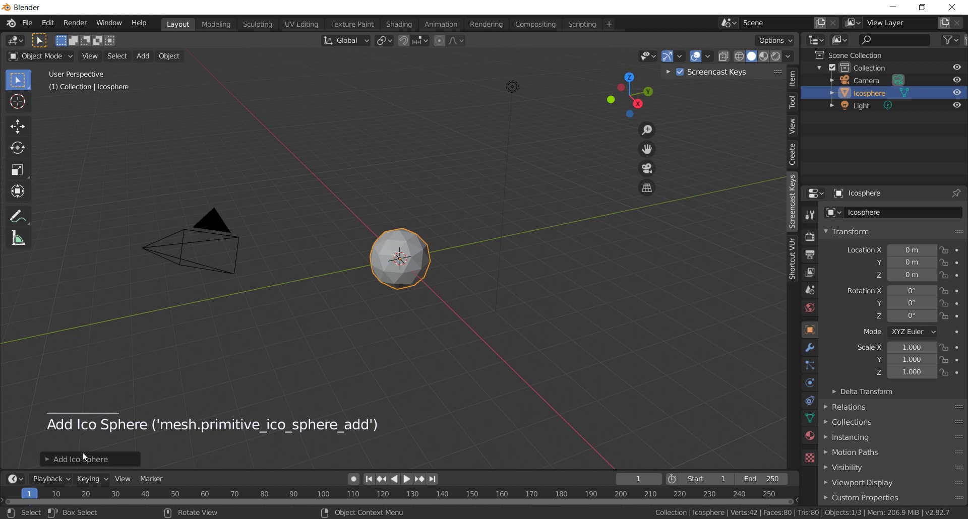
left_click(76, 464)
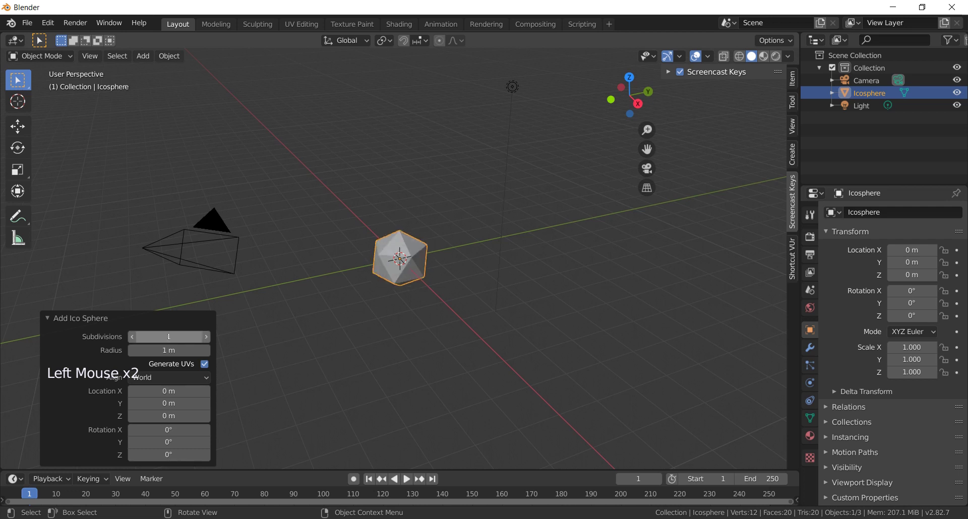
left_click(299, 350)
scroll("up", 3)
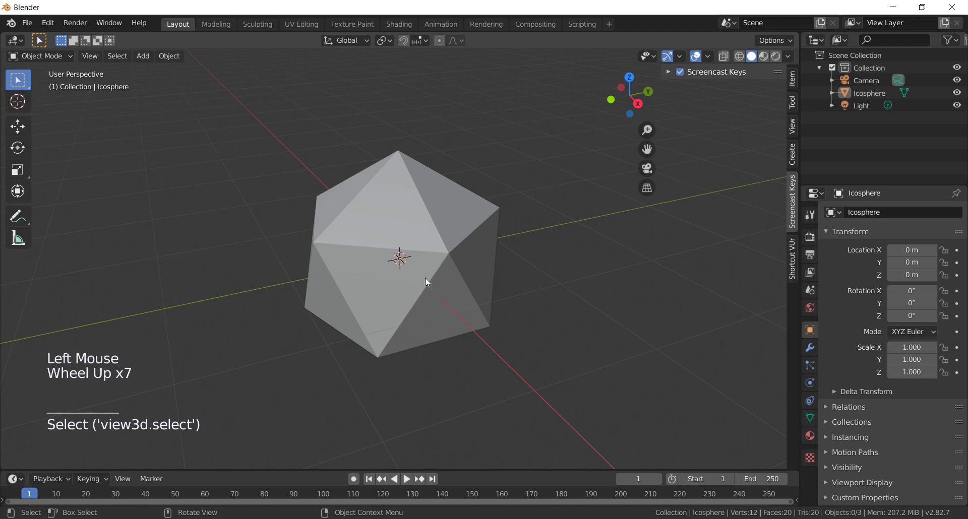
scroll("up", 3)
scroll("down", 3)
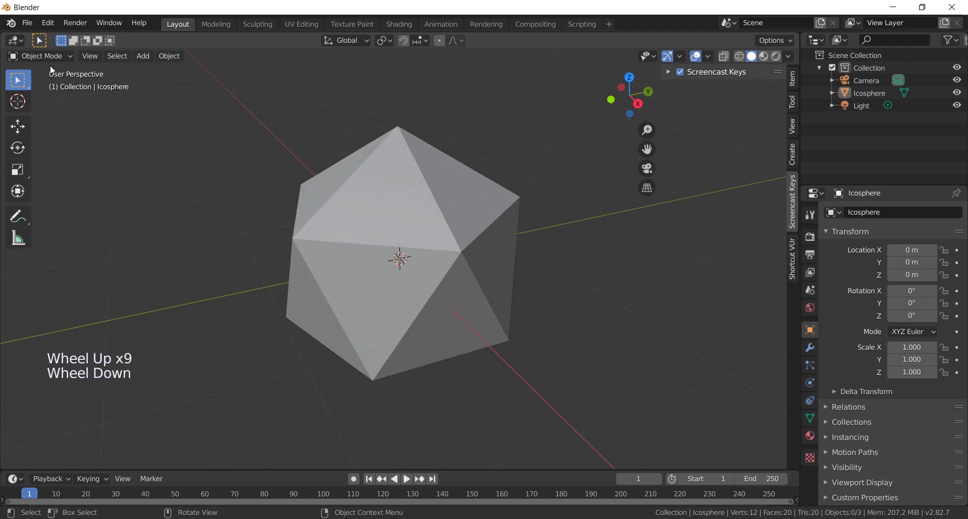
Bevel all the icosphere's vertices at 0.35 m offset into a 32-face truncated shape, then return to Object Mode.
left_click(49, 58)
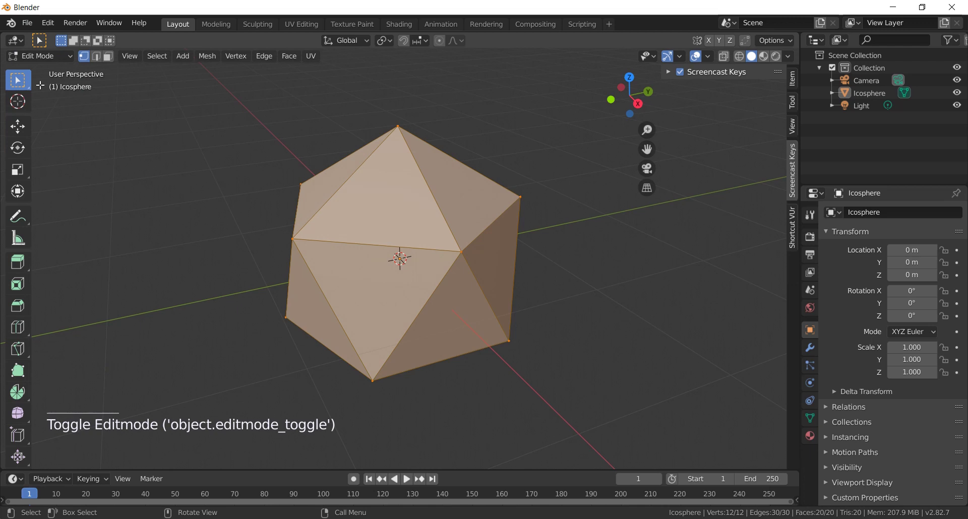
key("shift+b")
key("ctrl+shift+b")
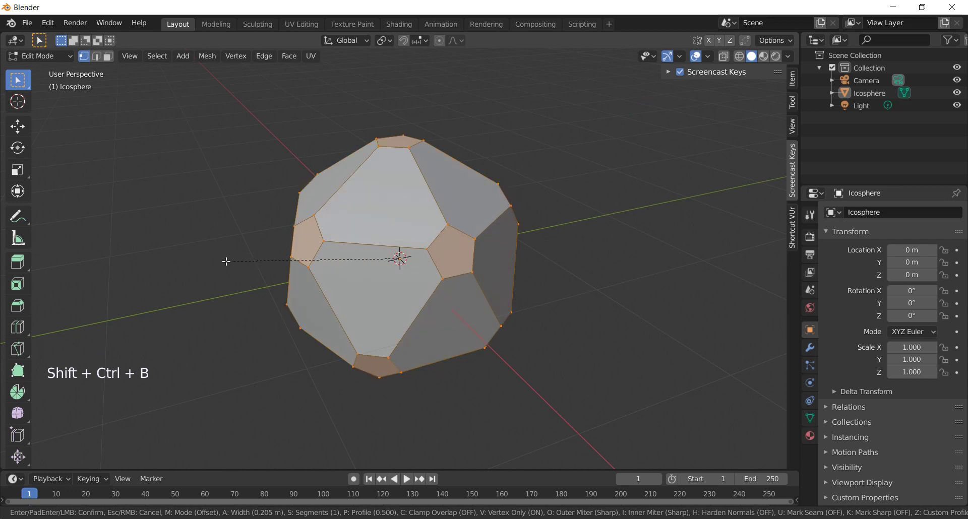
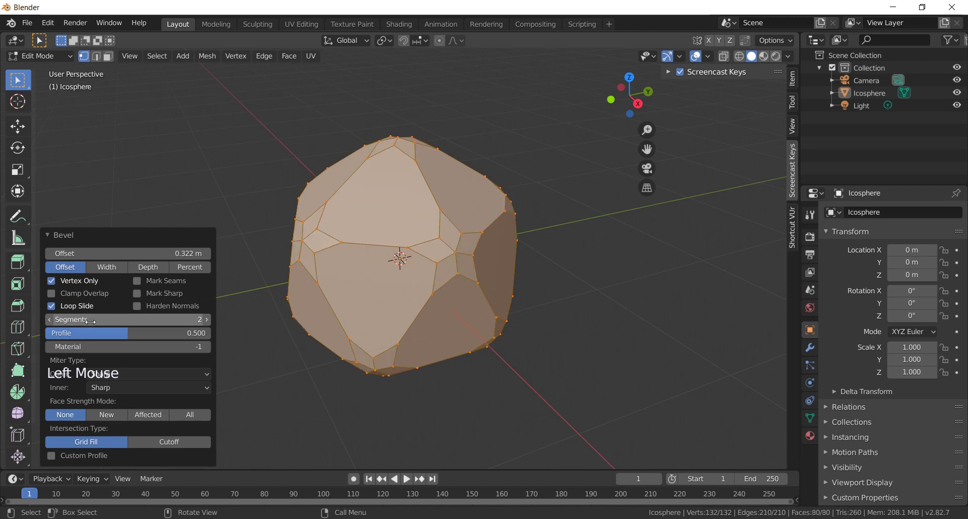
left_click(138, 342)
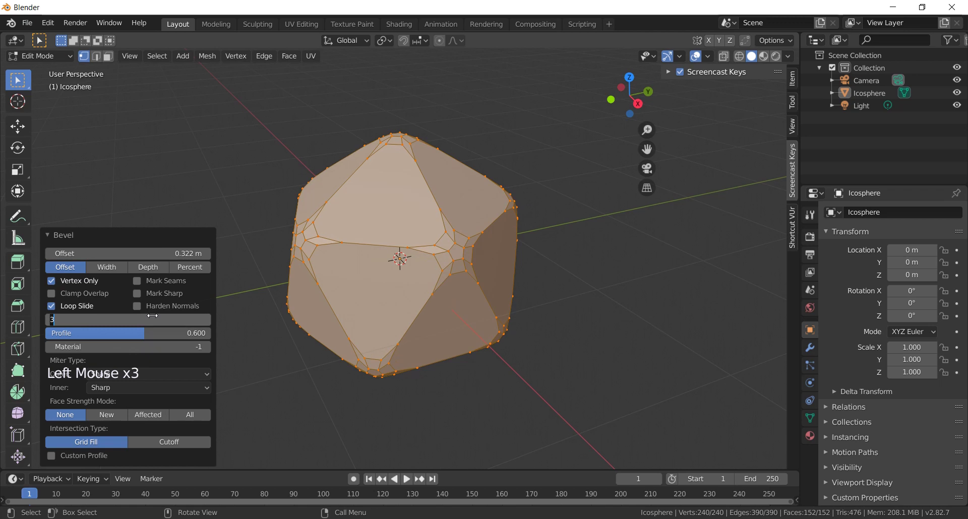
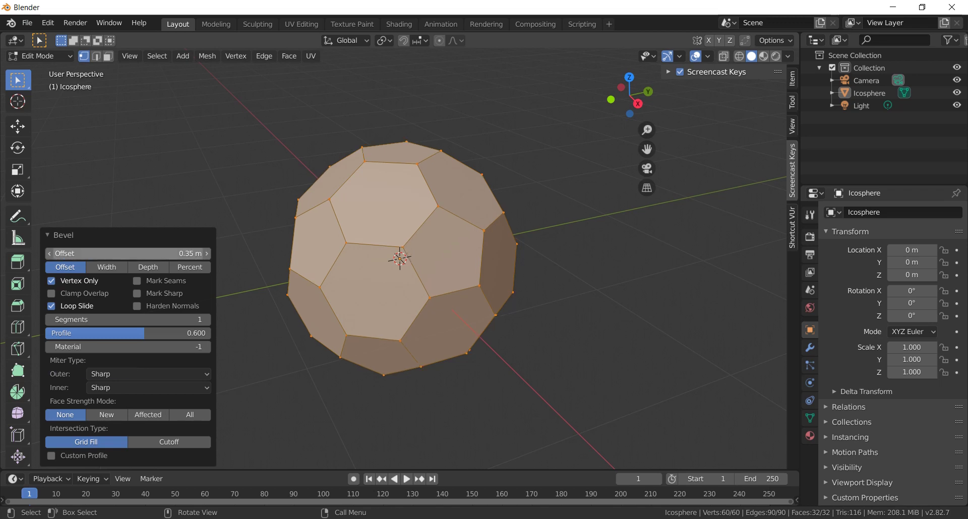
left_click(268, 156)
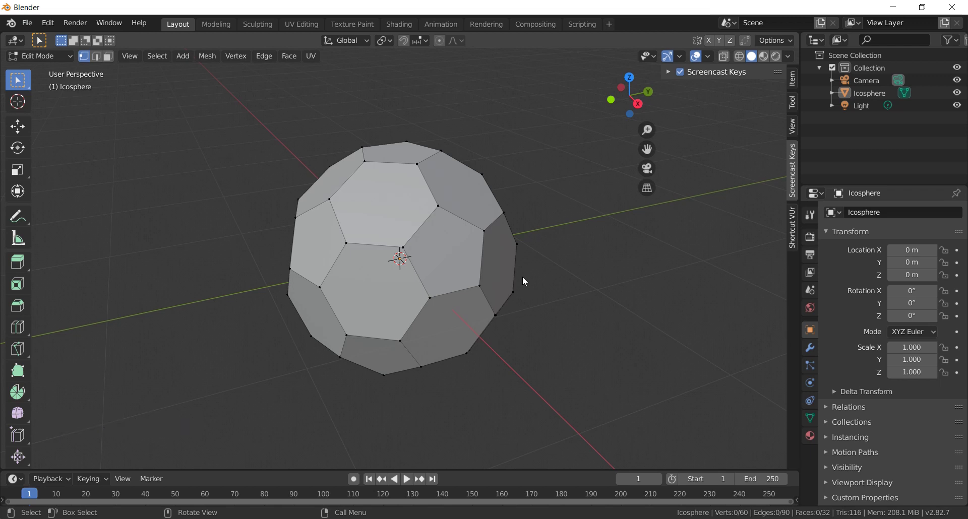
key("Tab")
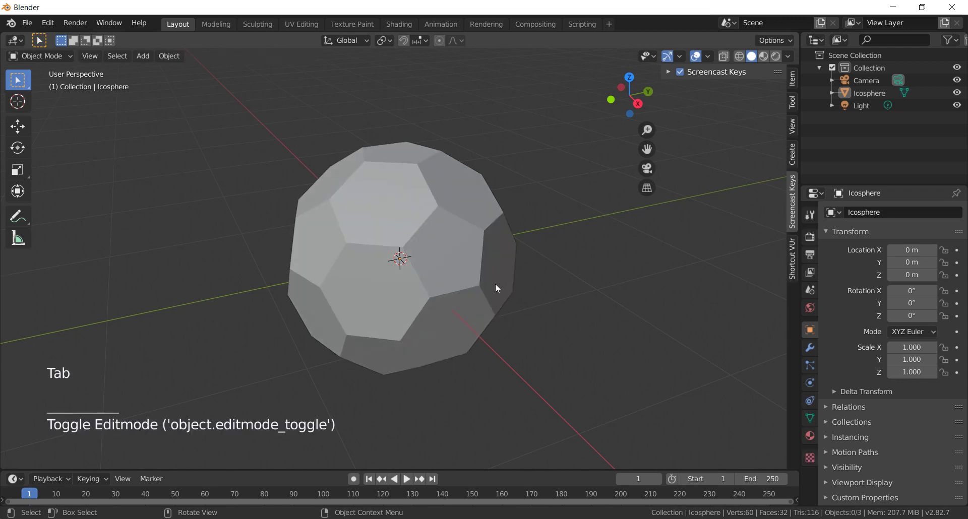
Duplicate the paneled ball as Icosphere.001, move the copy aside and hide it.
left_click(487, 287)
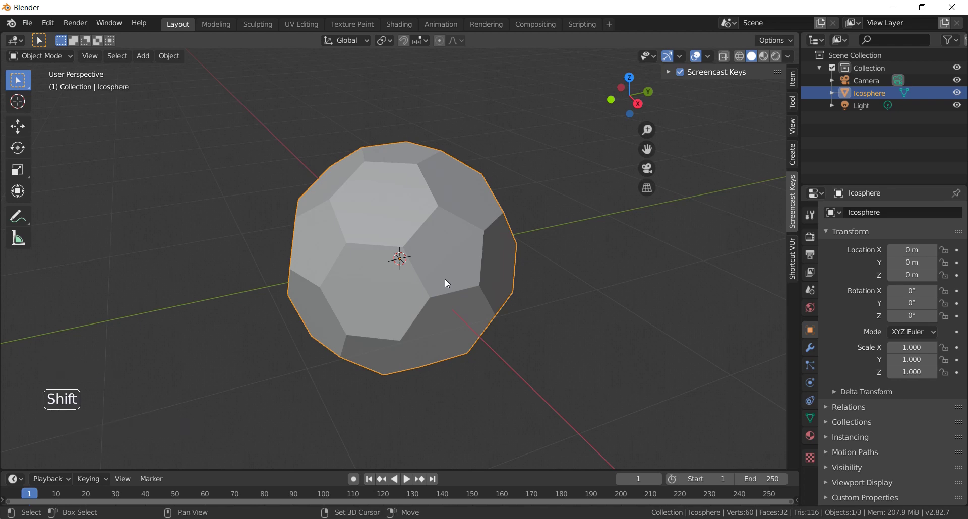
key("shift+d")
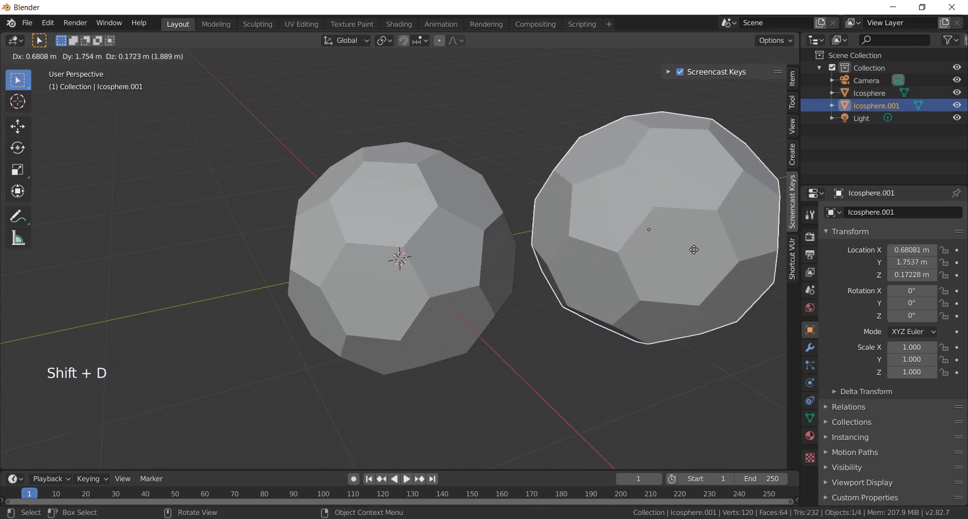
scroll("down", 3)
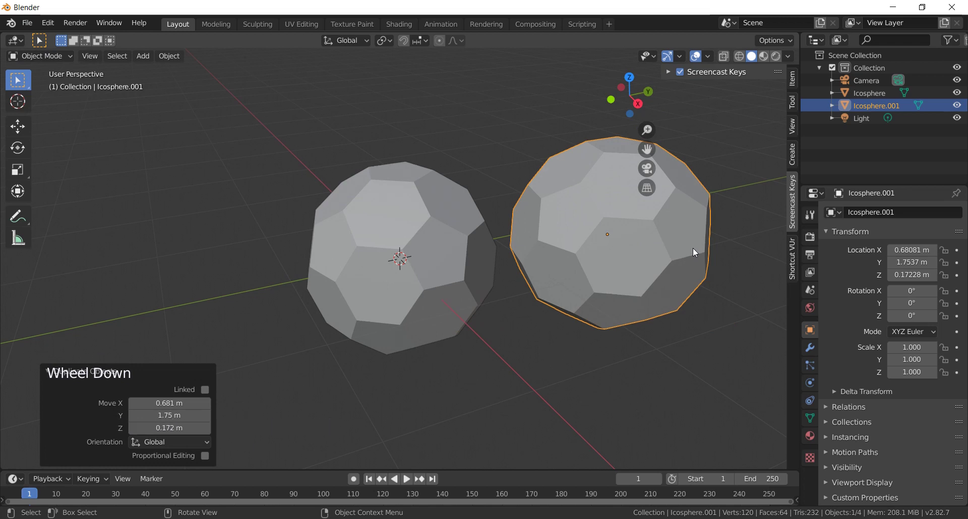
key("h")
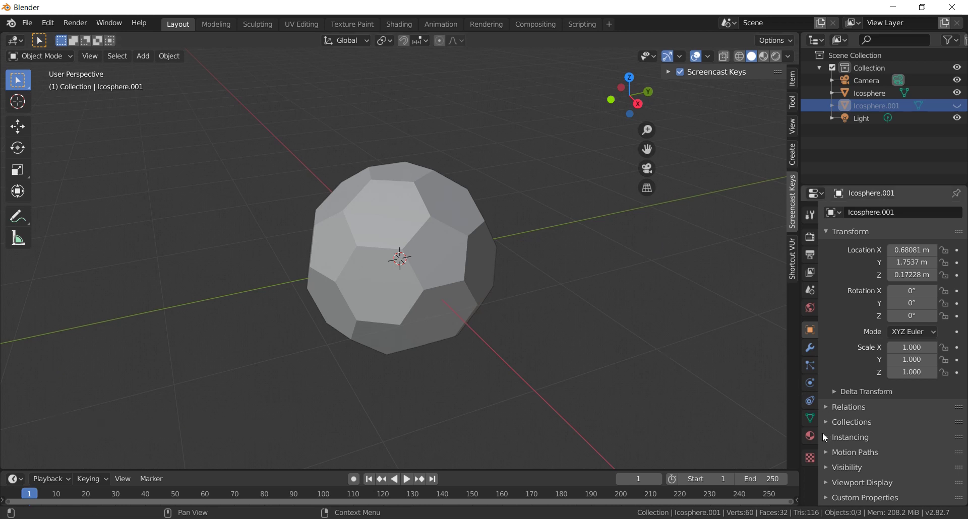
Create a default white material, add a second slot with a new material and set its Base Color to black.
left_click(811, 441)
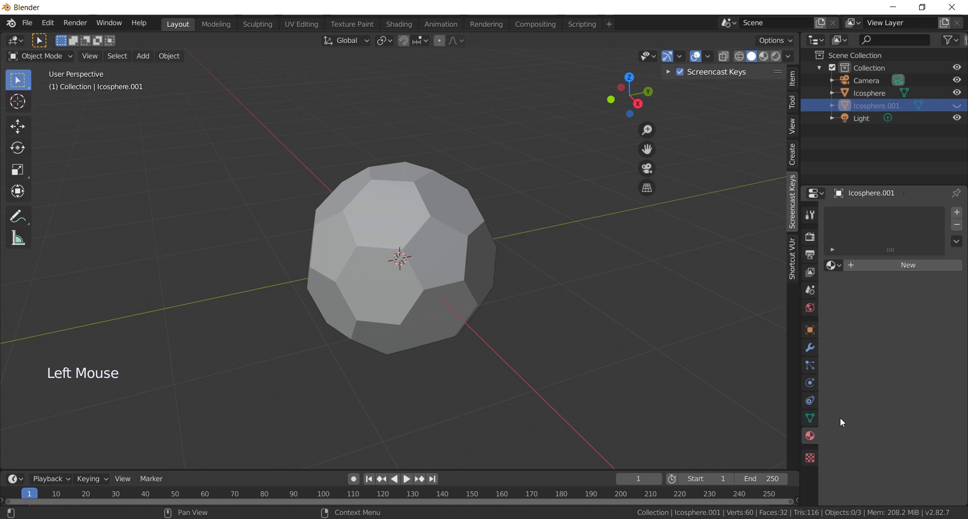
left_click(432, 274)
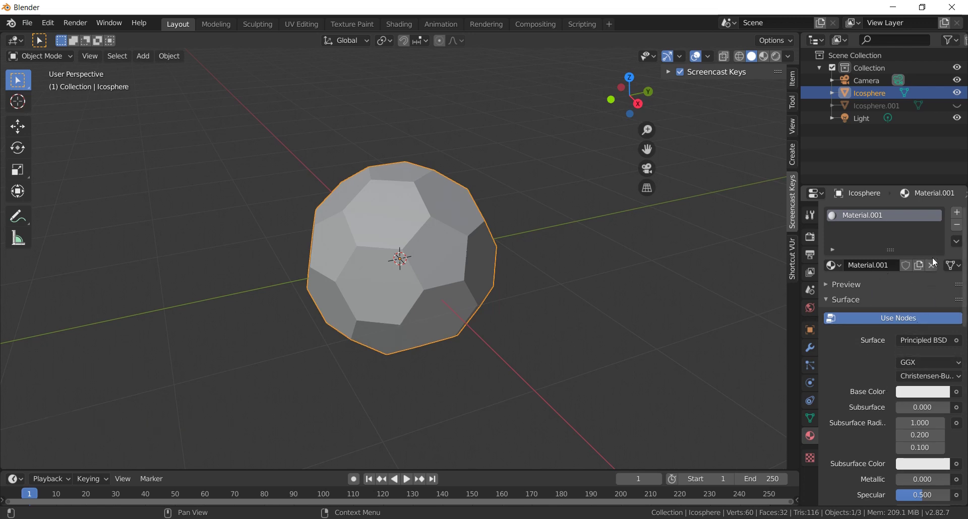
left_click(961, 212)
left_click(914, 293)
left_click(927, 423)
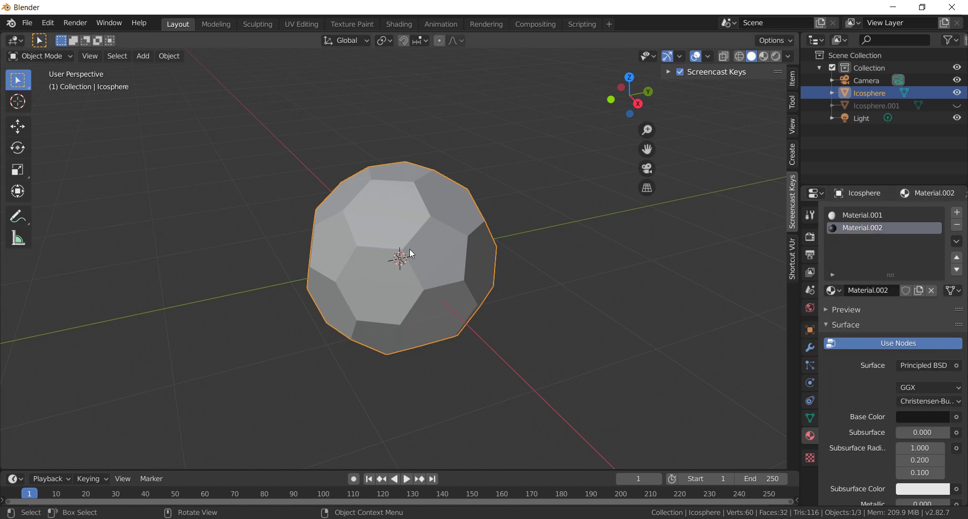
In Edit Mode with face select, select the ball's pentagon panels.
key("Tab")
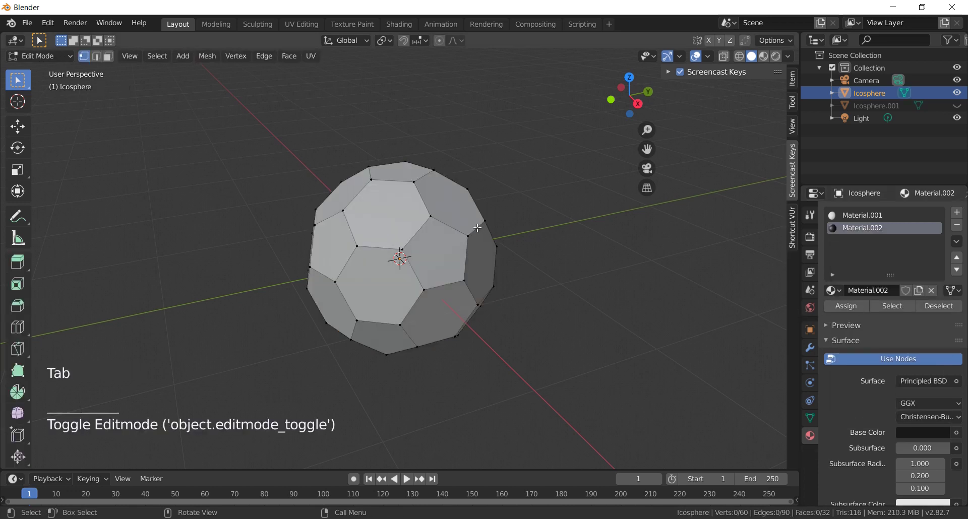
left_click(112, 60)
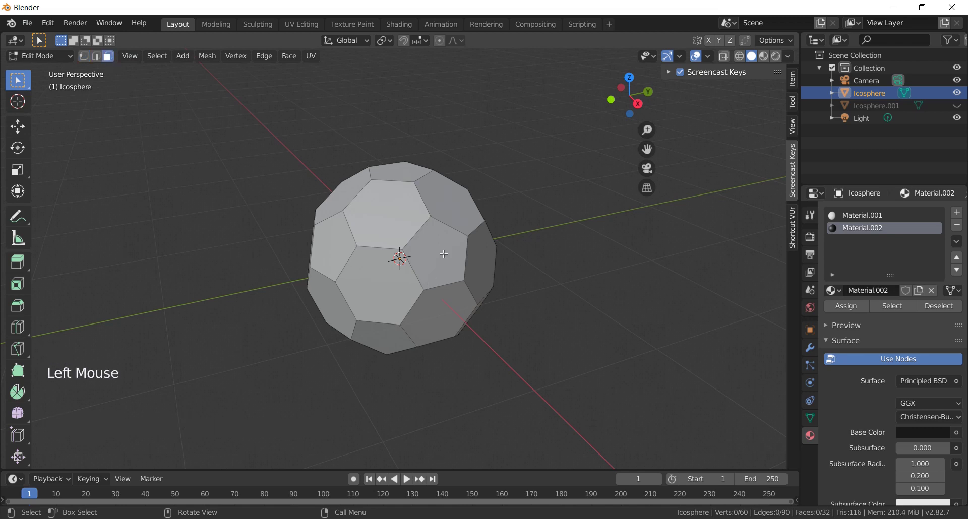
left_click(441, 253)
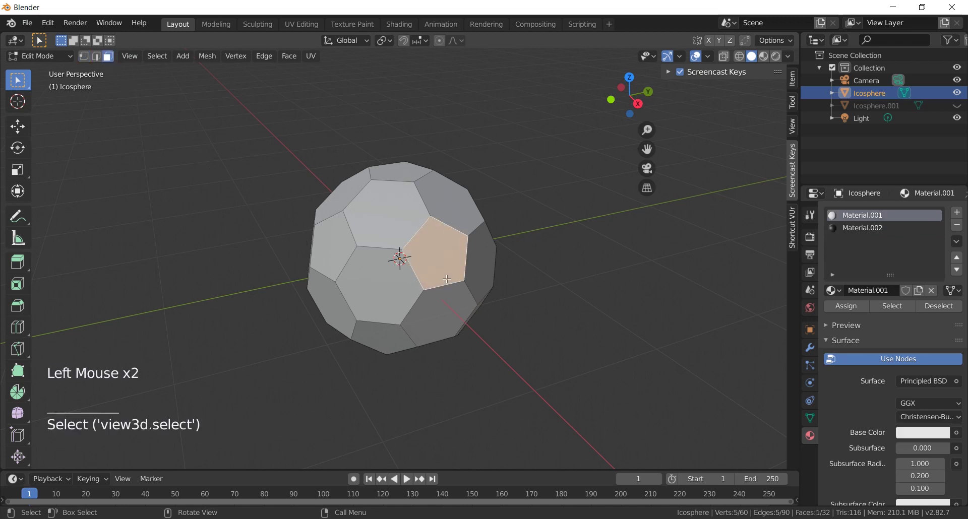
left_click(163, 63)
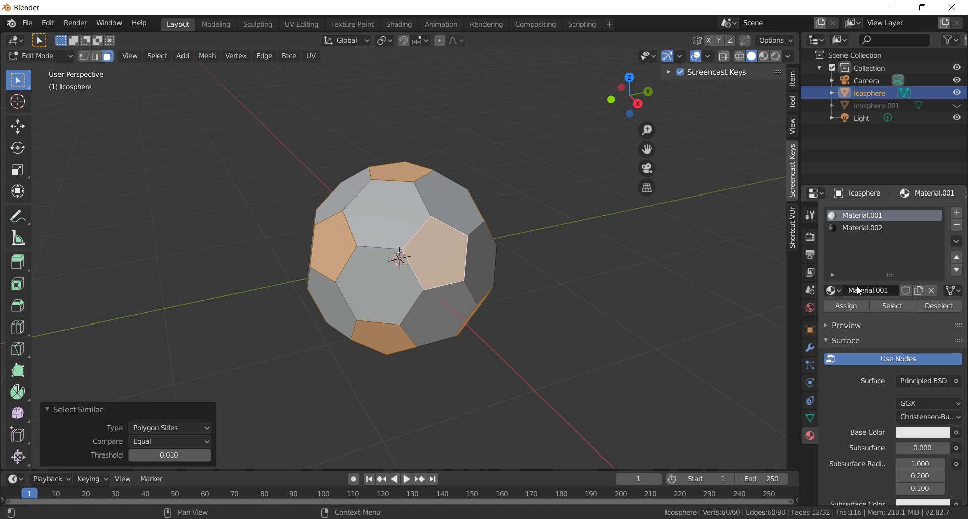
Assign the black Material.002 to the selected pentagons and show the ball in Material Preview.
left_click(854, 235)
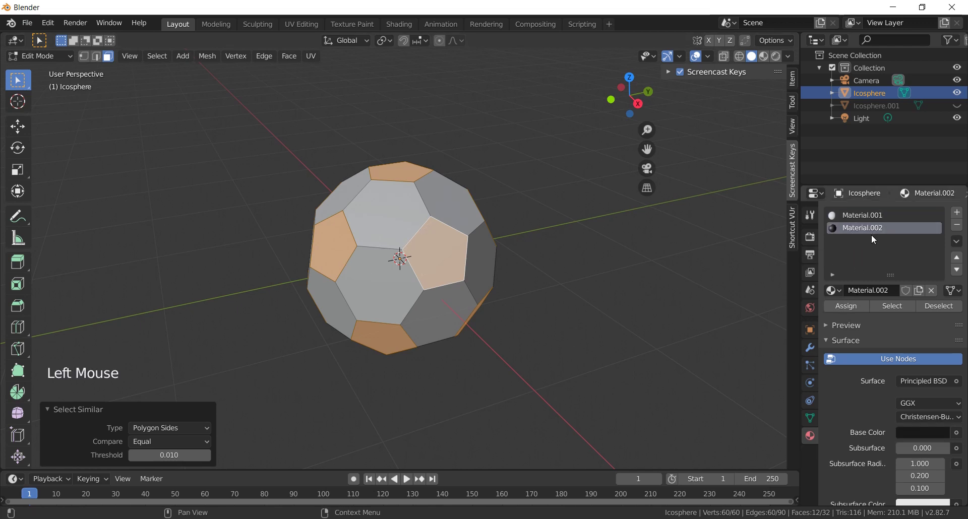
left_click(850, 310)
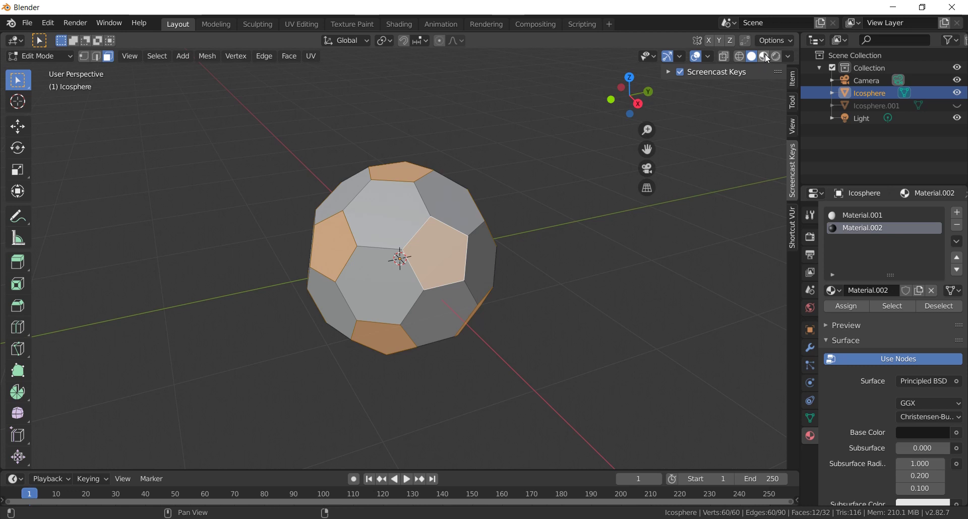
left_click(767, 59)
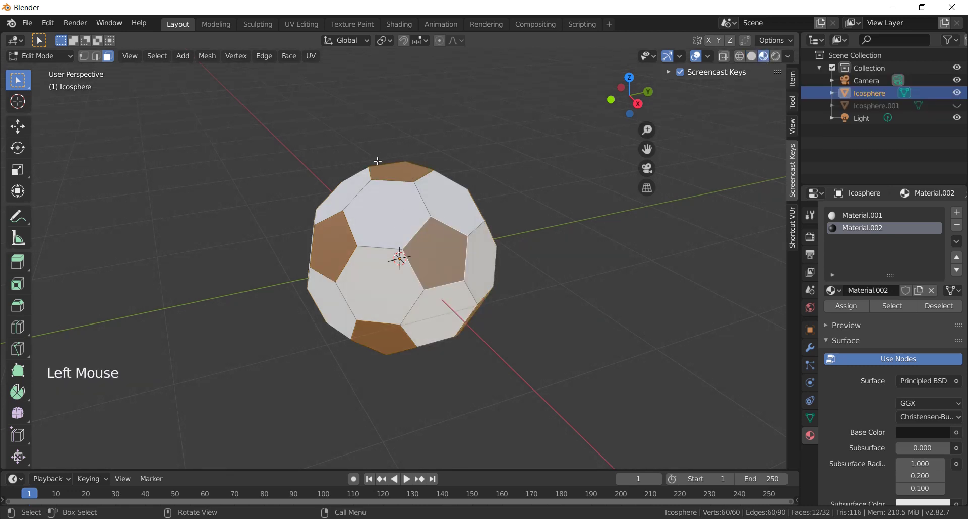
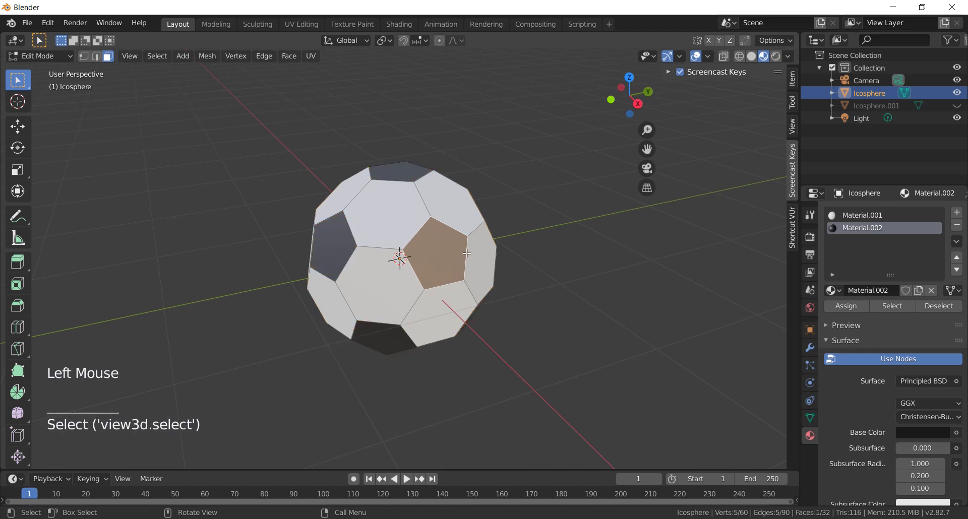
key("g")
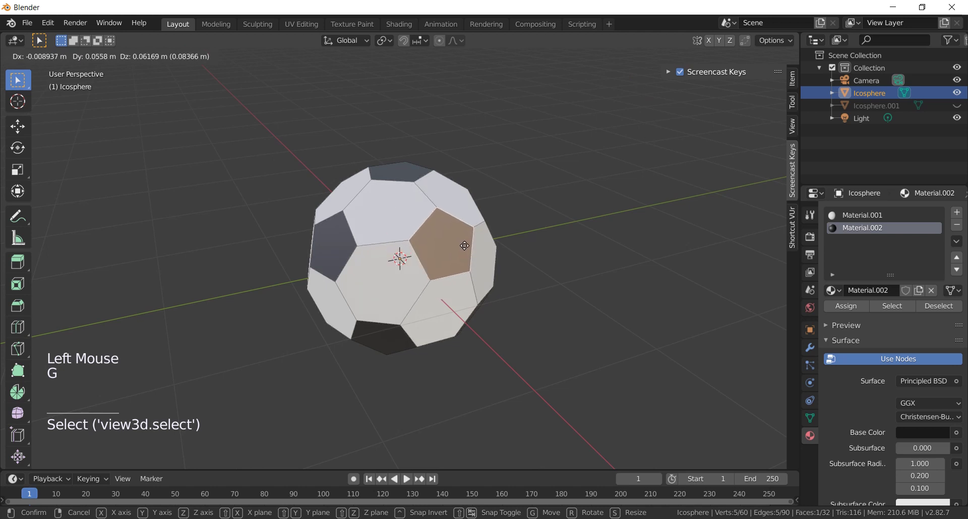
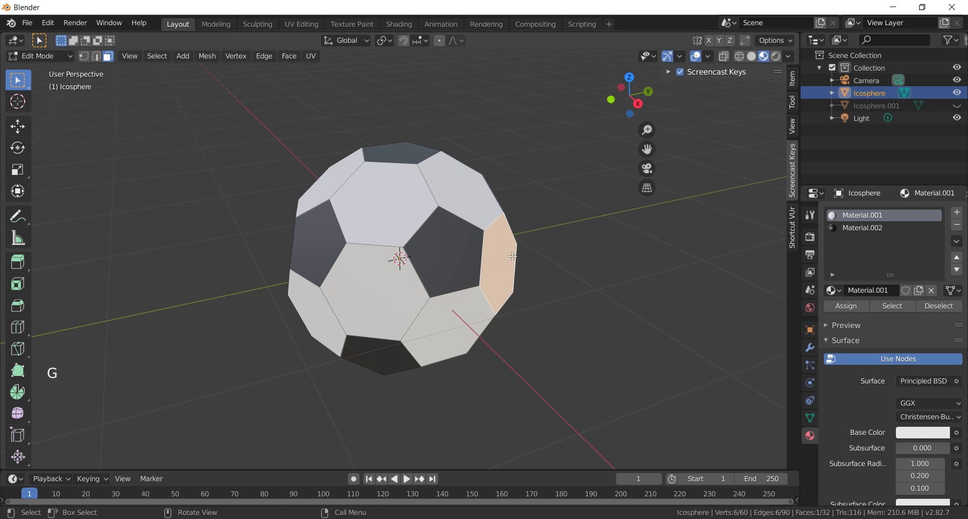
Extrude all faces individually in place, invert the selection and delete the side faces so each panel is separate, then leave Edit Mode.
key("a")
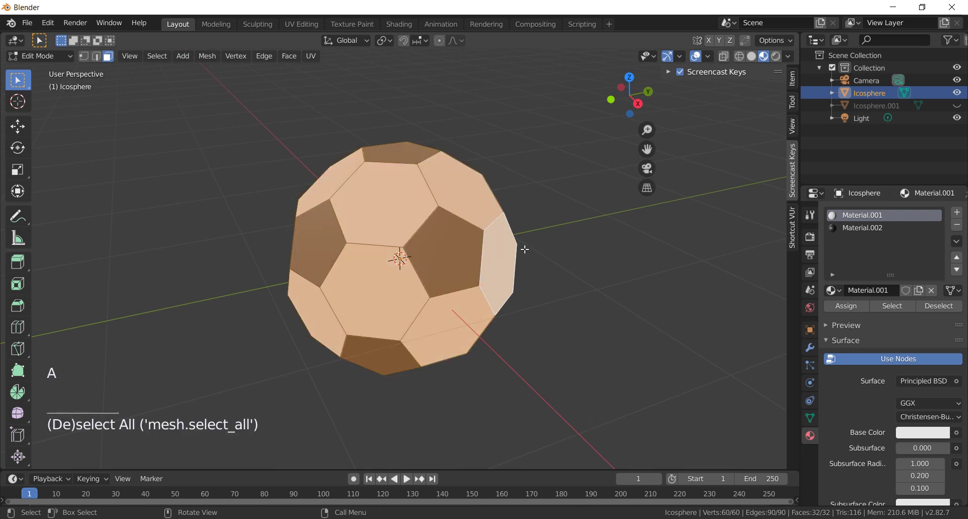
key("alt+e")
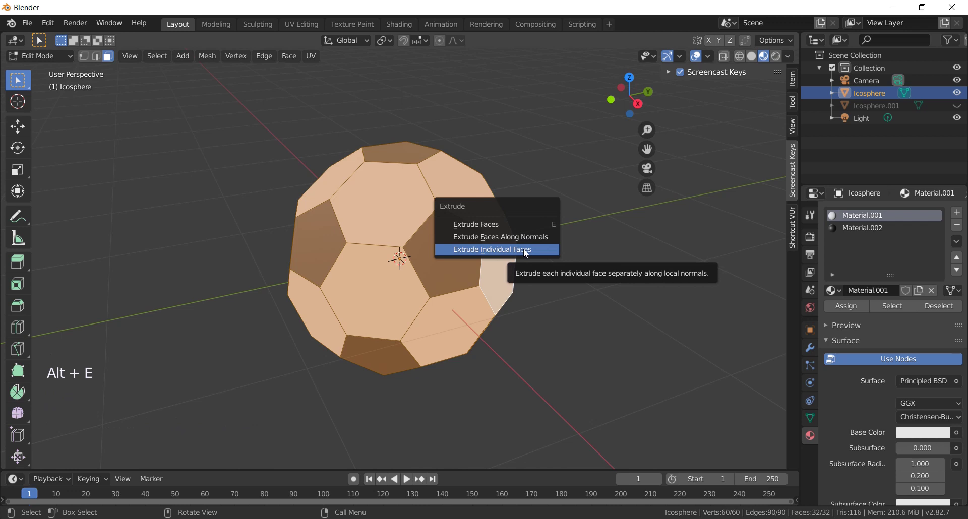
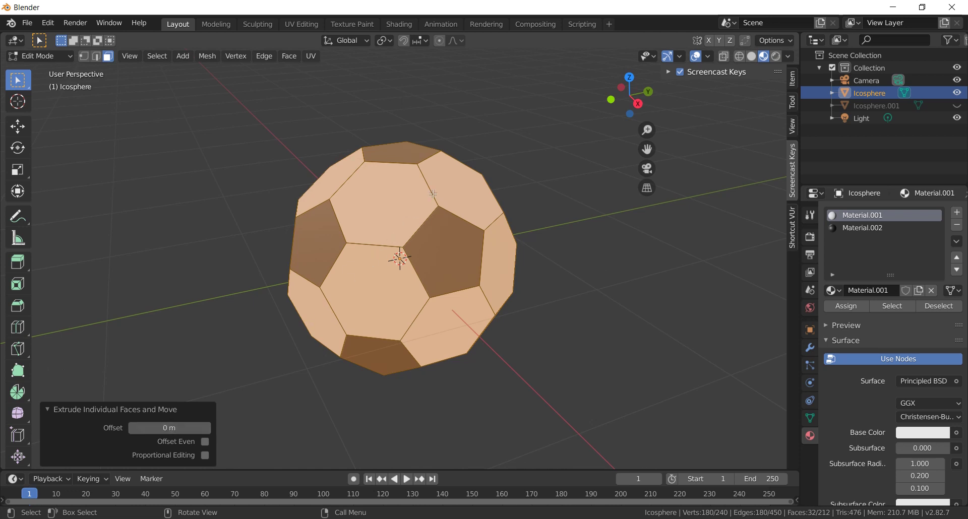
key("ctrl+i")
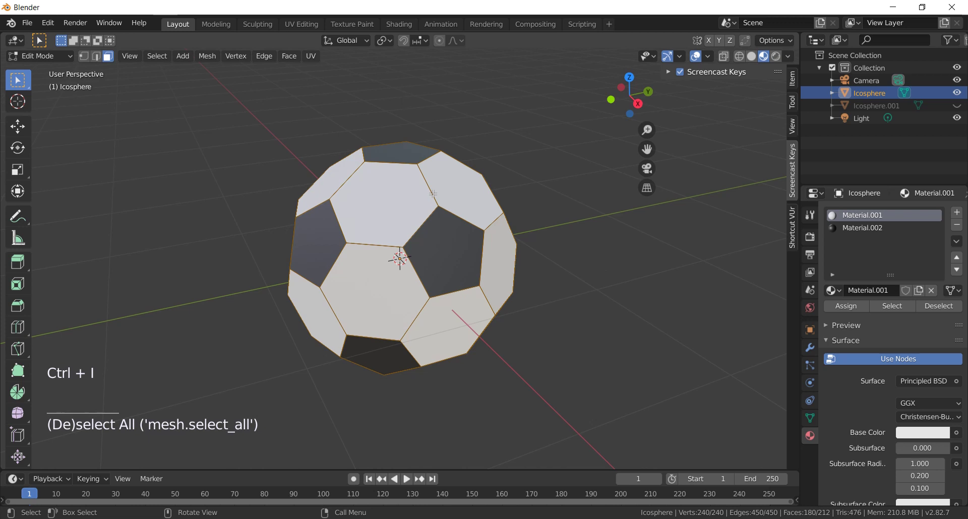
key("x")
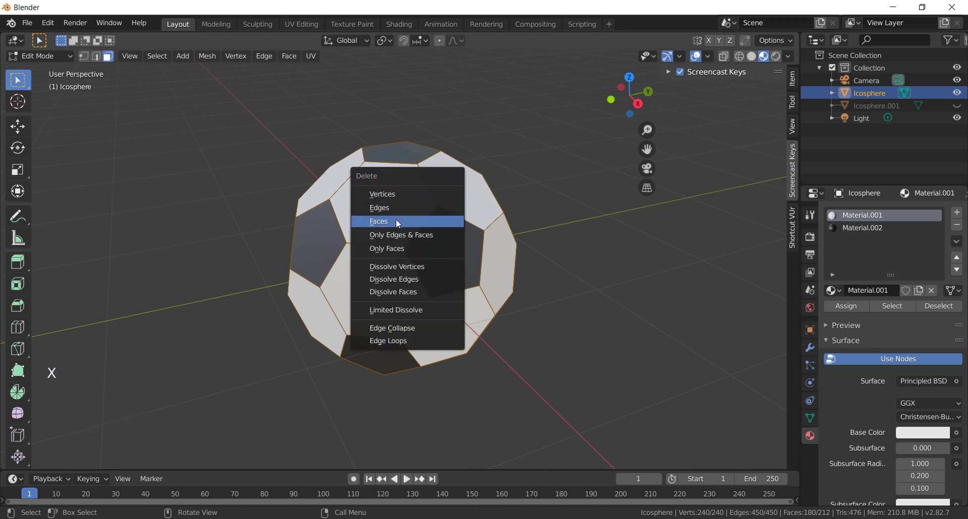
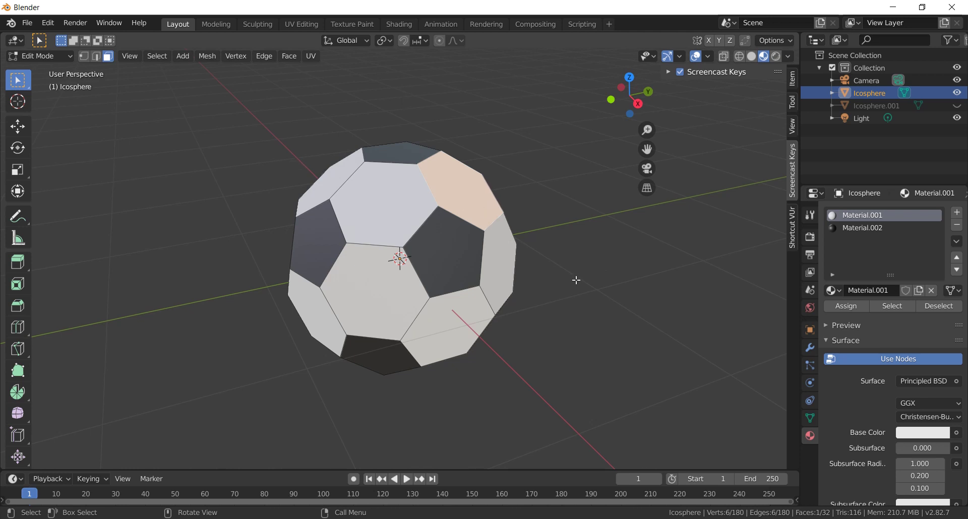
key("Tab")
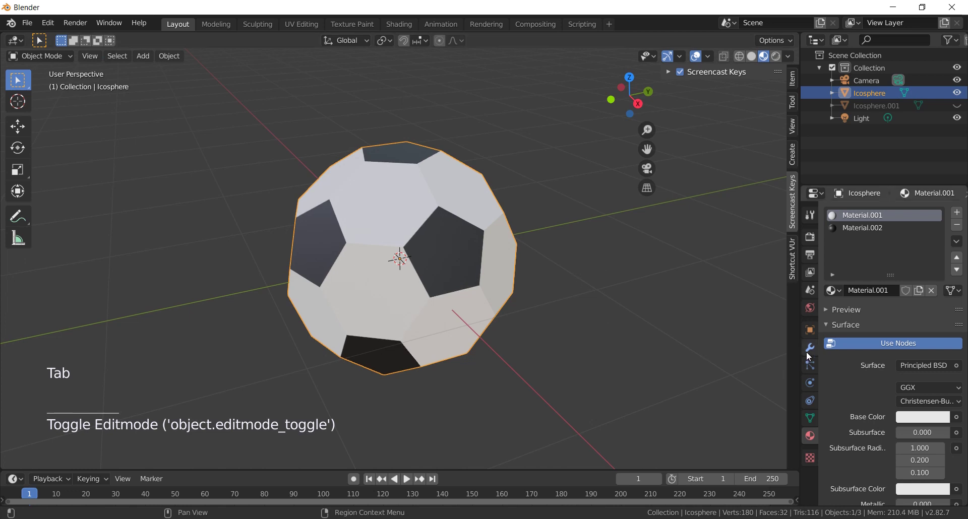
Add a Subdivision Surface modifier at viewport level 3 using Simple mode to keep panels flat.
left_click(811, 351)
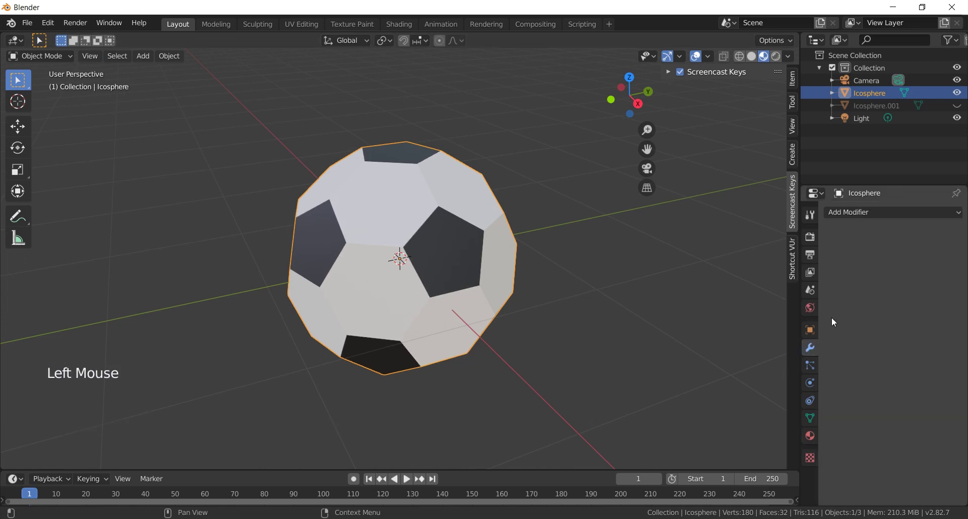
left_click(883, 215)
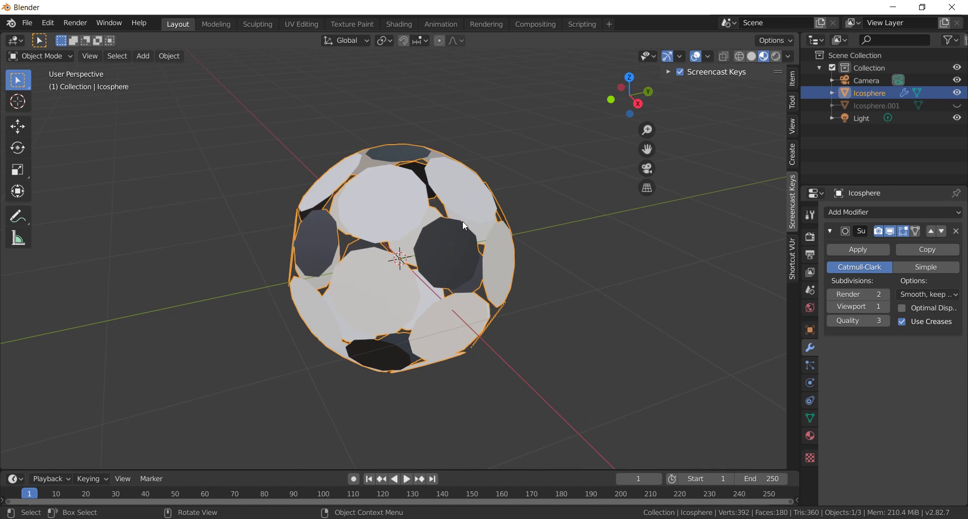
left_click(889, 310)
double_click(889, 311)
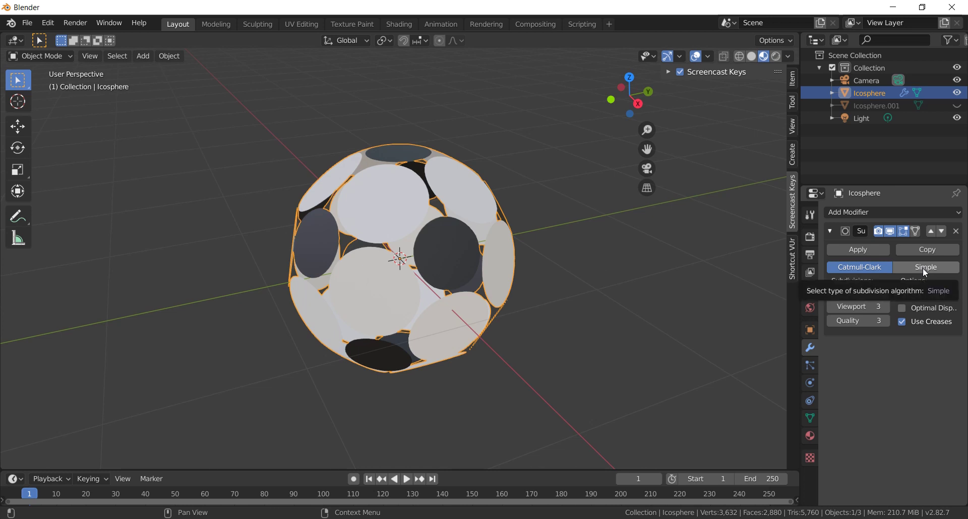
left_click(926, 271)
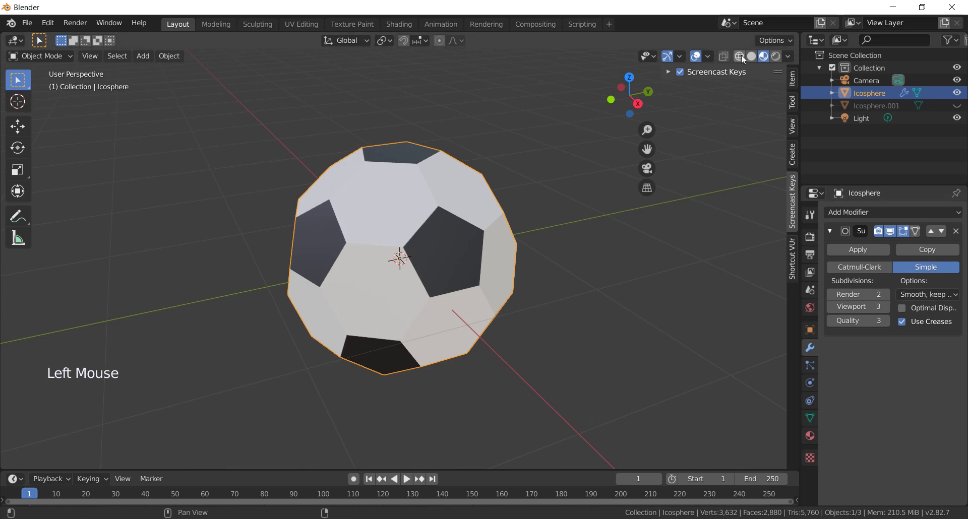
Check the grid in wireframe, compare Catmull-Clark with Simple, keep Simple and apply the modifier.
left_click(745, 58)
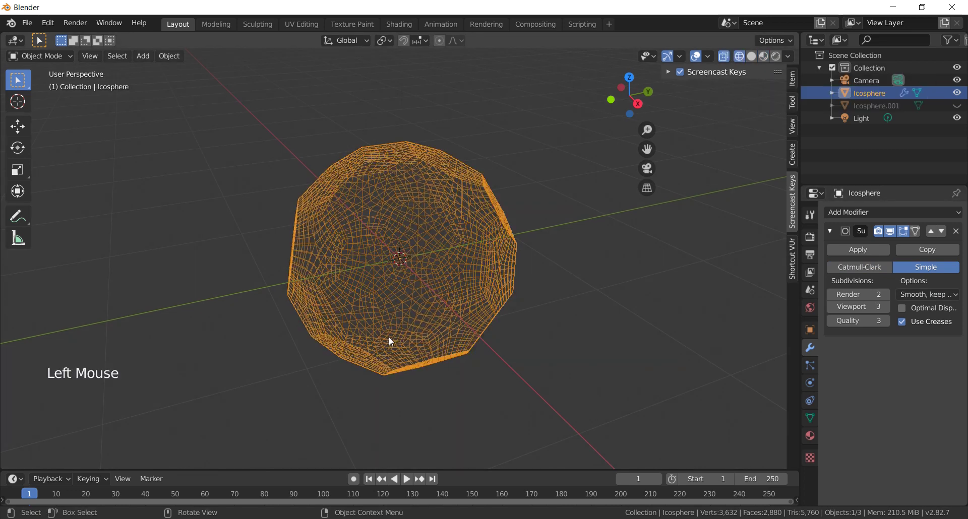
scroll("up", 3)
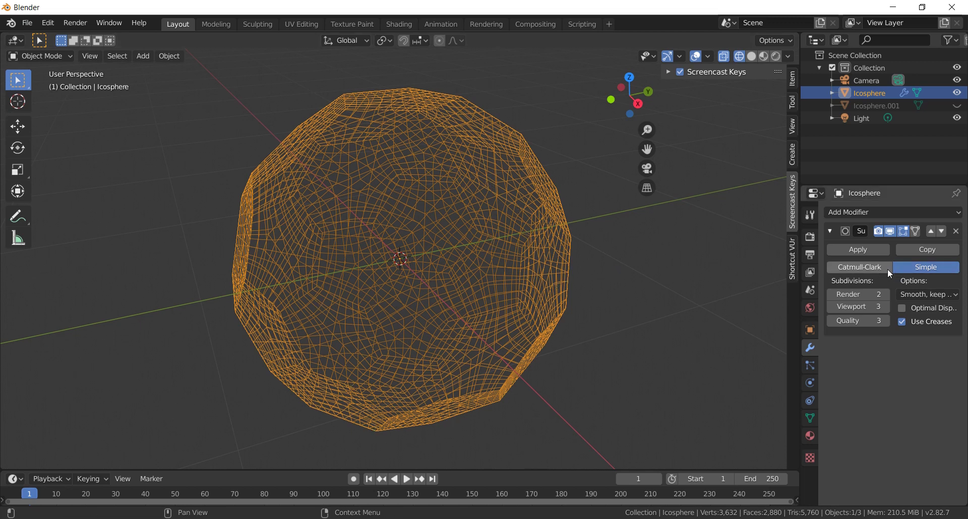
left_click(868, 272)
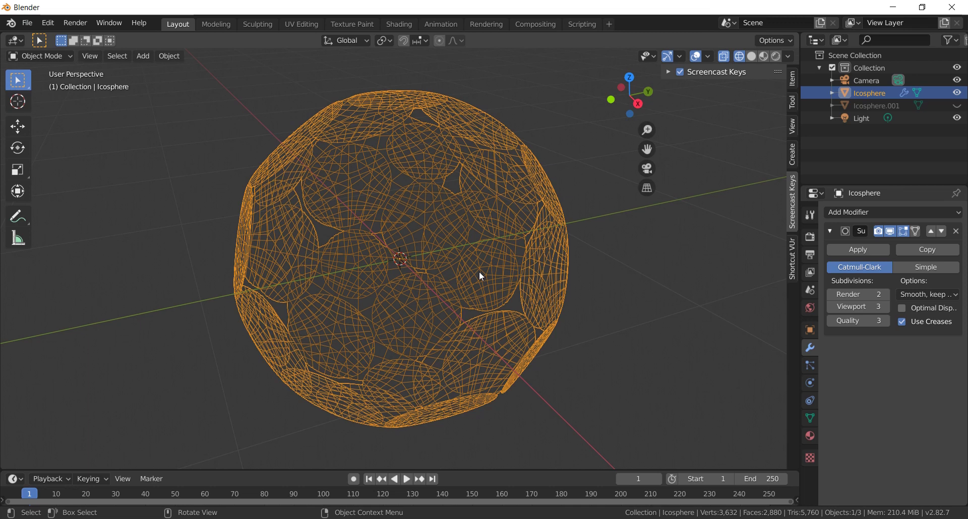
left_click(940, 270)
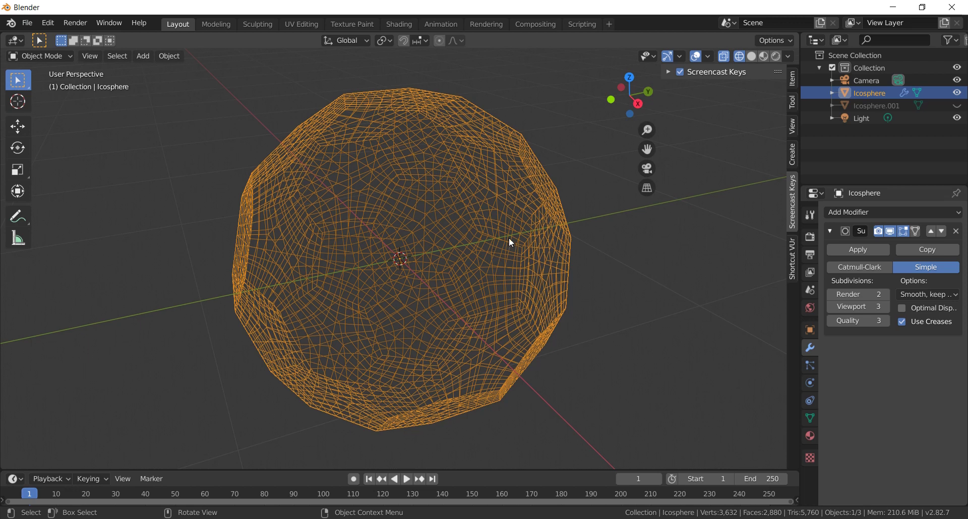
scroll("down", 3)
left_click(860, 255)
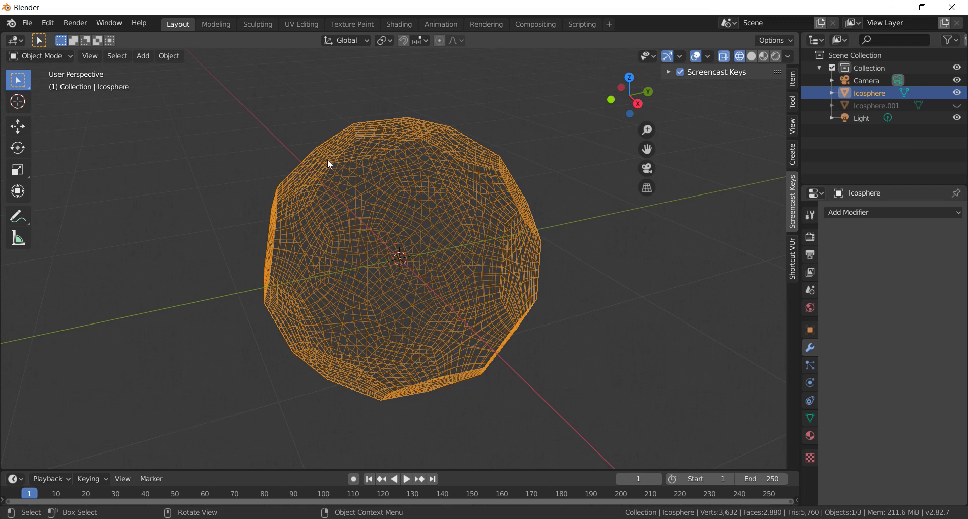
In front view with solid shading, select the whole mesh and round it with To Sphere at factor 1.
key("Tab")
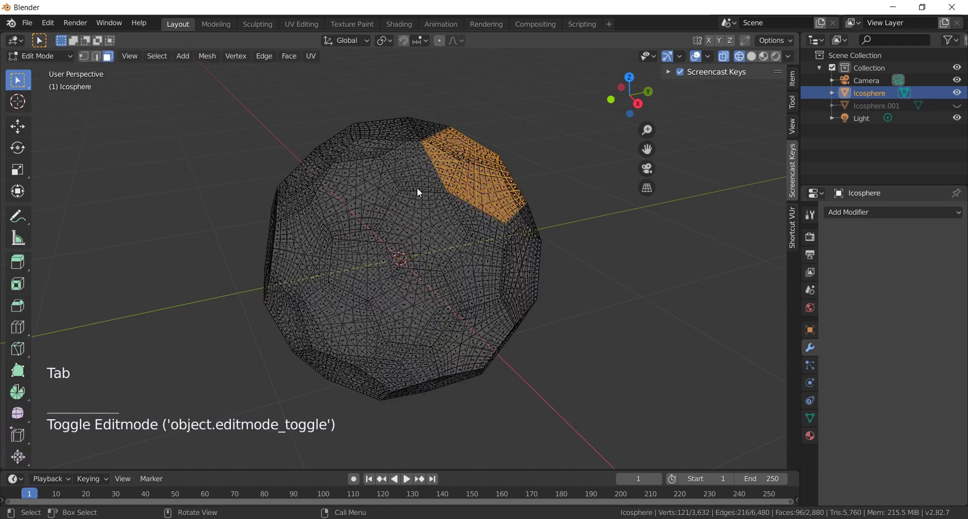
key("KP_1")
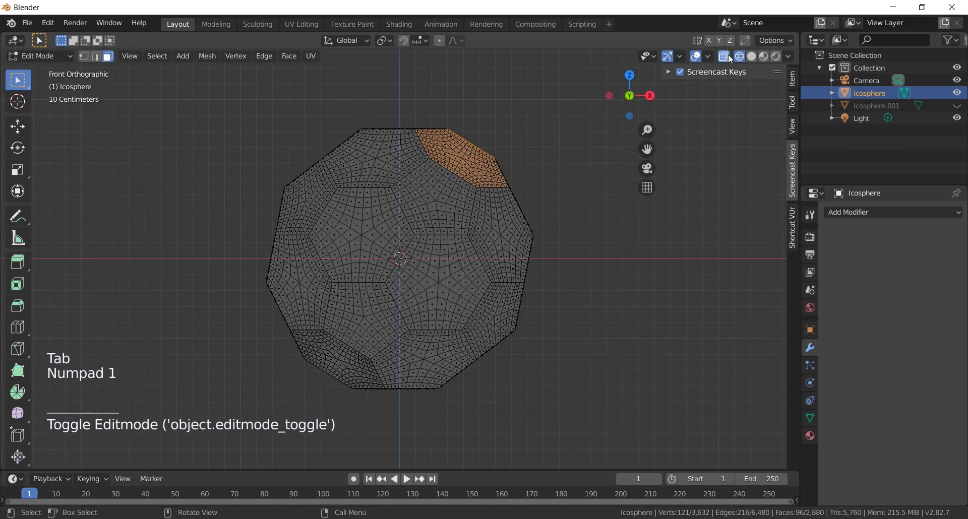
left_click(757, 57)
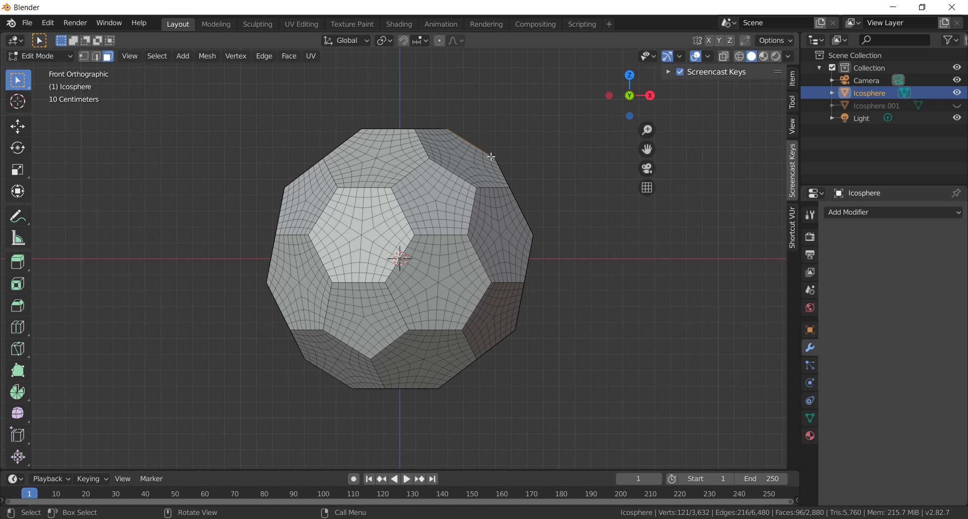
key("a")
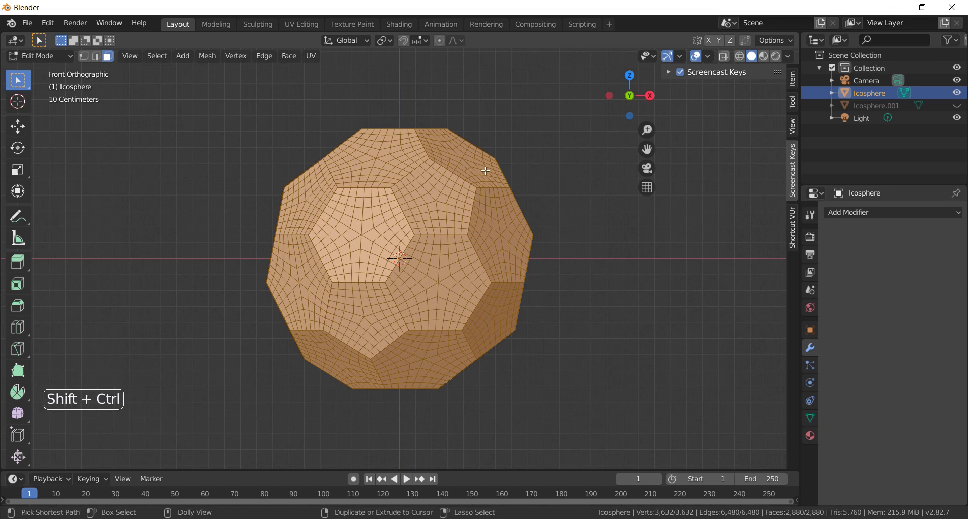
key("ctrl+shift+s")
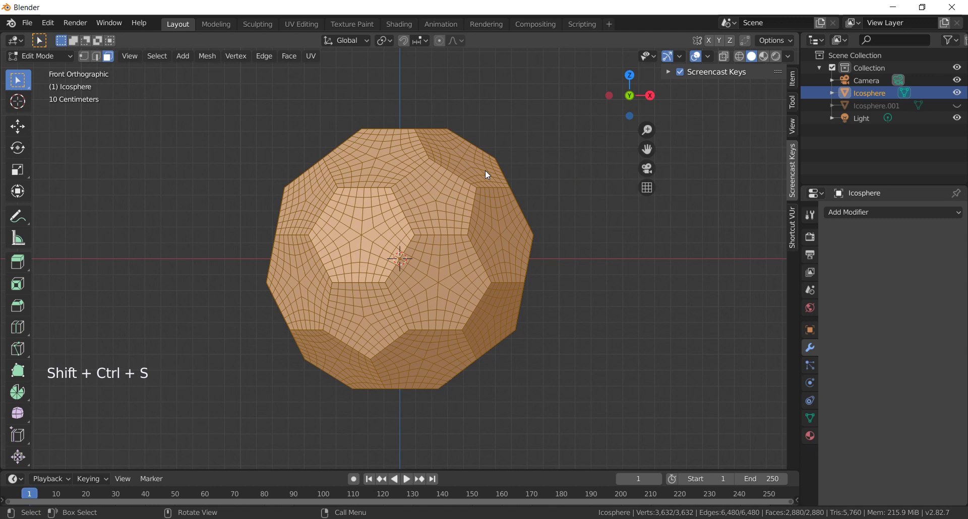
key("shift+alt+s")
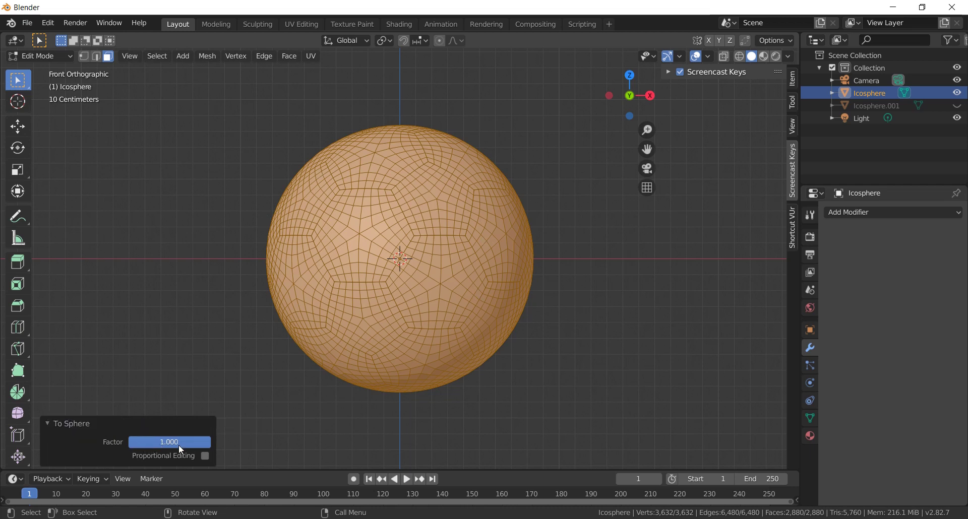
left_click(187, 448)
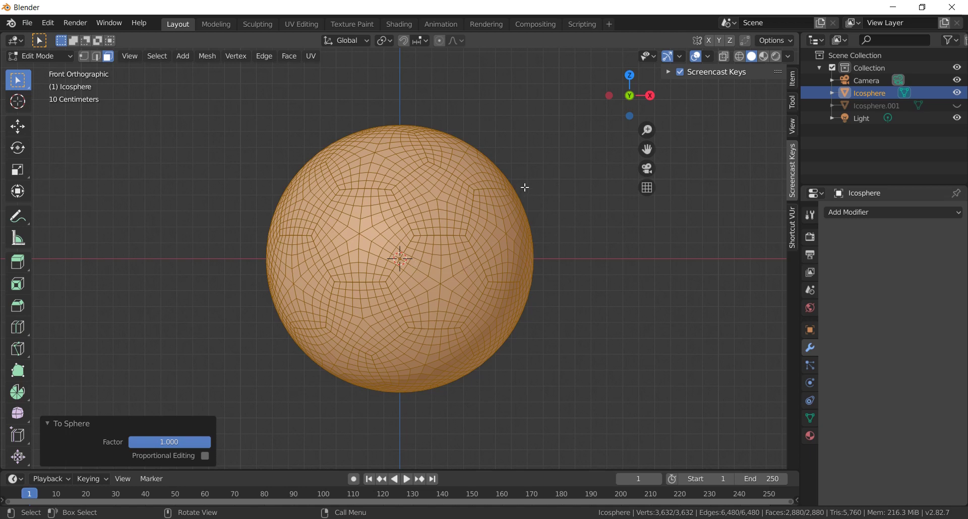
left_click(26, 58)
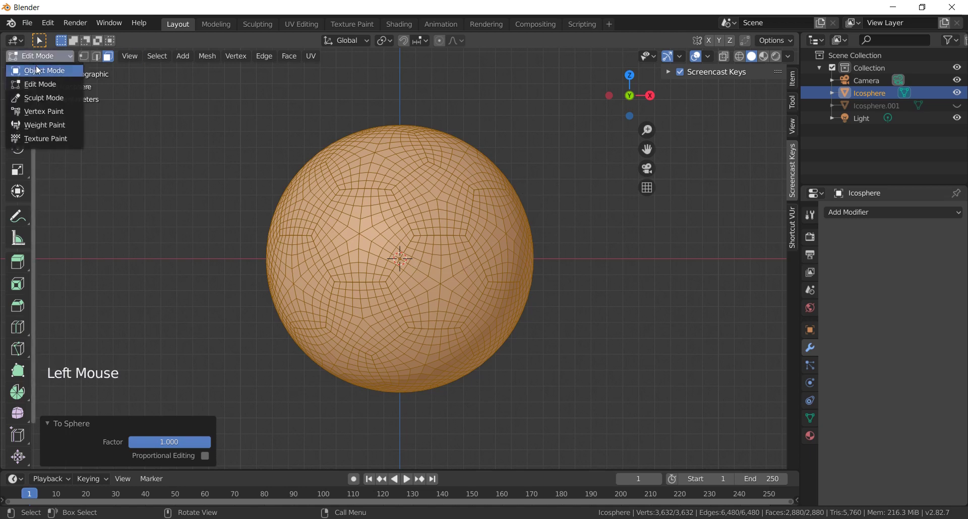
Back in Object Mode, shade the ball smooth and inspect the grooved seams before returning to front view.
left_click(860, 214)
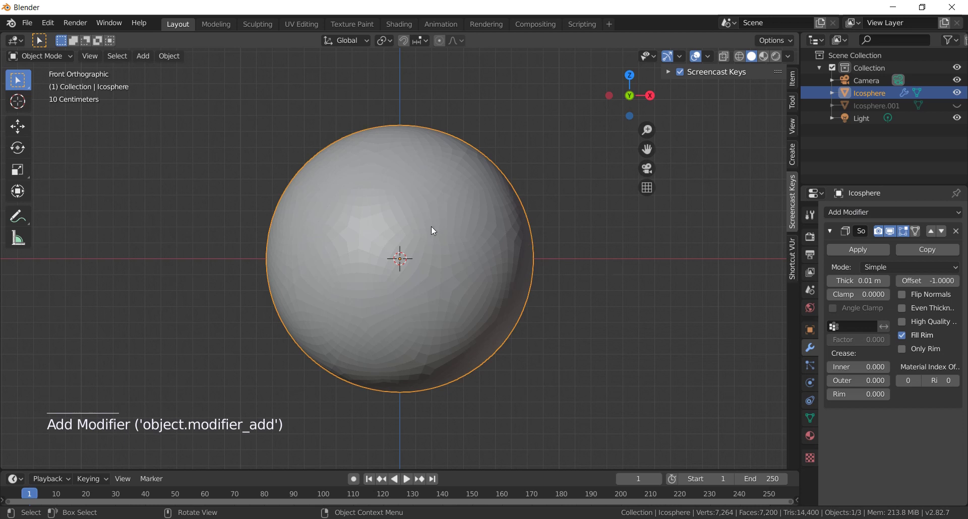
right_click(435, 229)
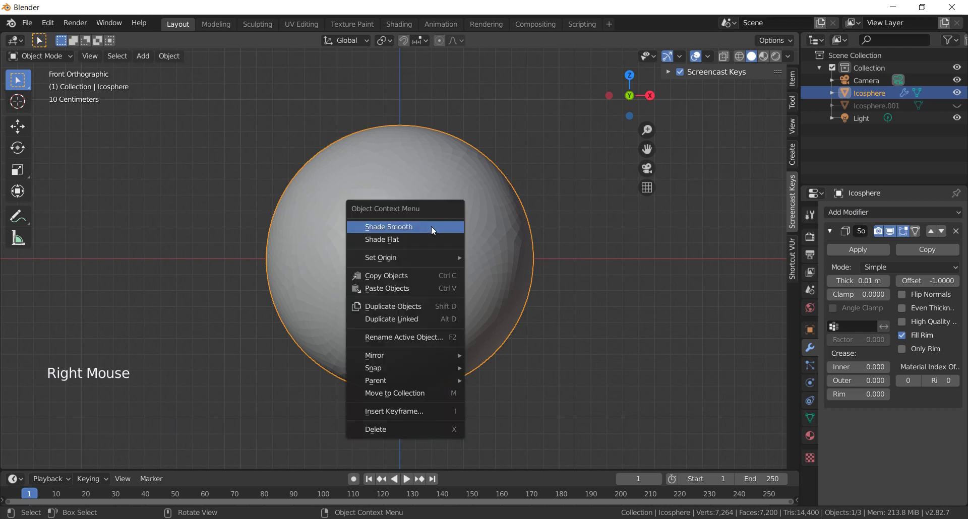
middle_click(488, 247)
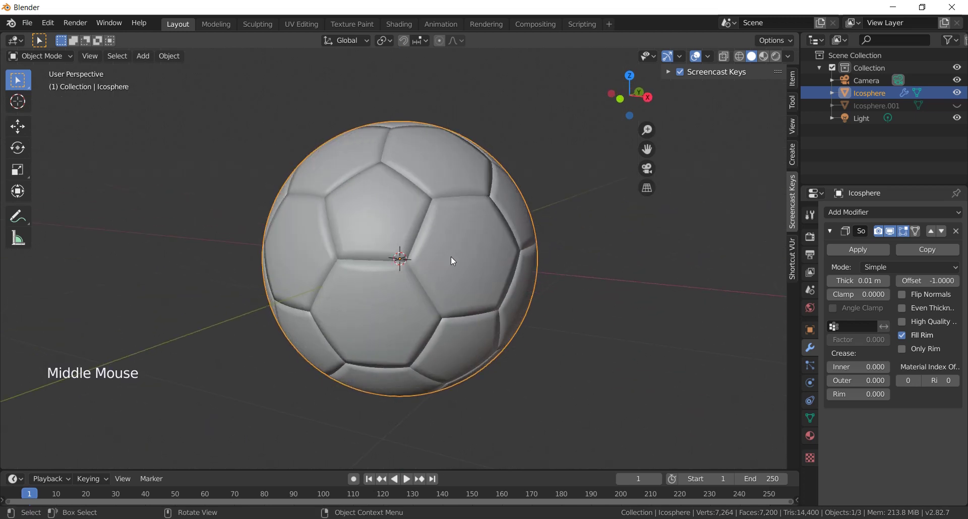
key("KP_1")
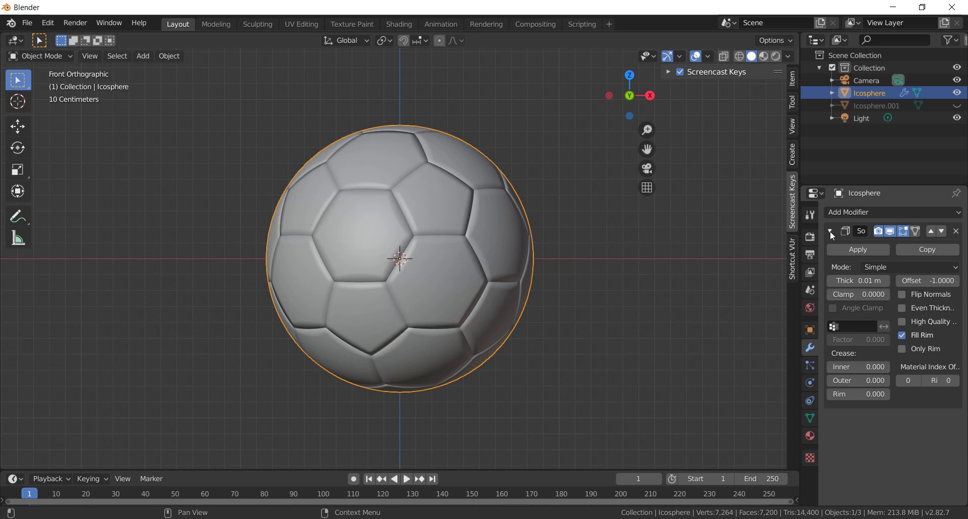
Add a modifier to the ball and confirm its shell thickness value.
left_click(833, 235)
left_click(855, 214)
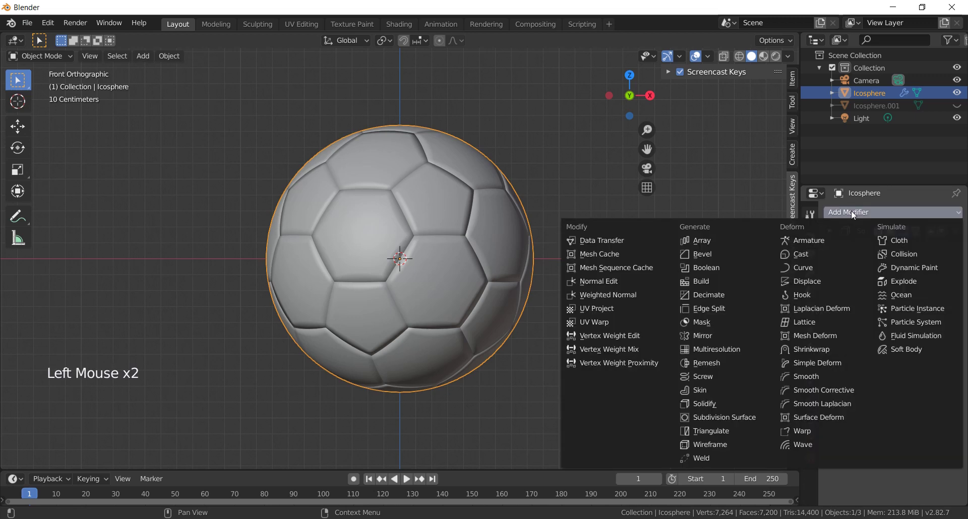
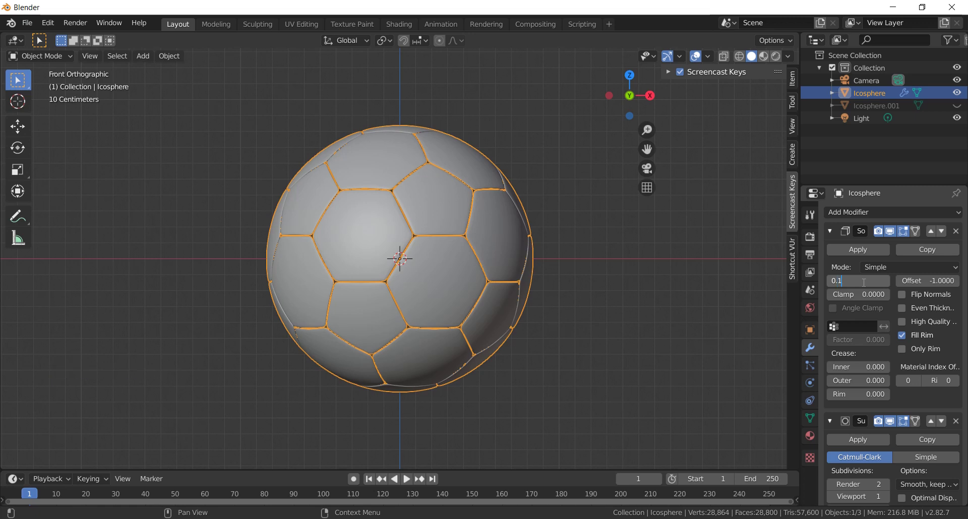
left_click(670, 303)
middle_click(498, 218)
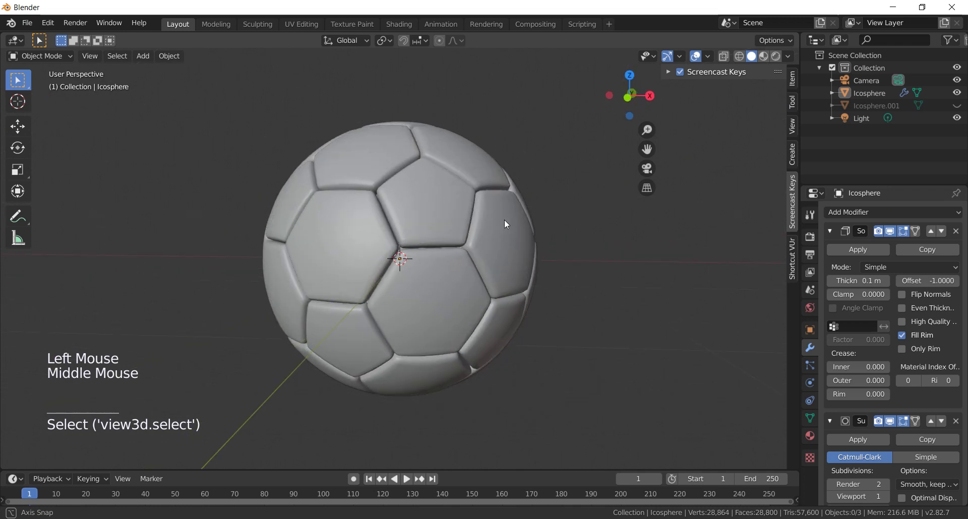
Show the ball in Material Preview, orbit around it and return to the front orthographic view.
left_click(767, 60)
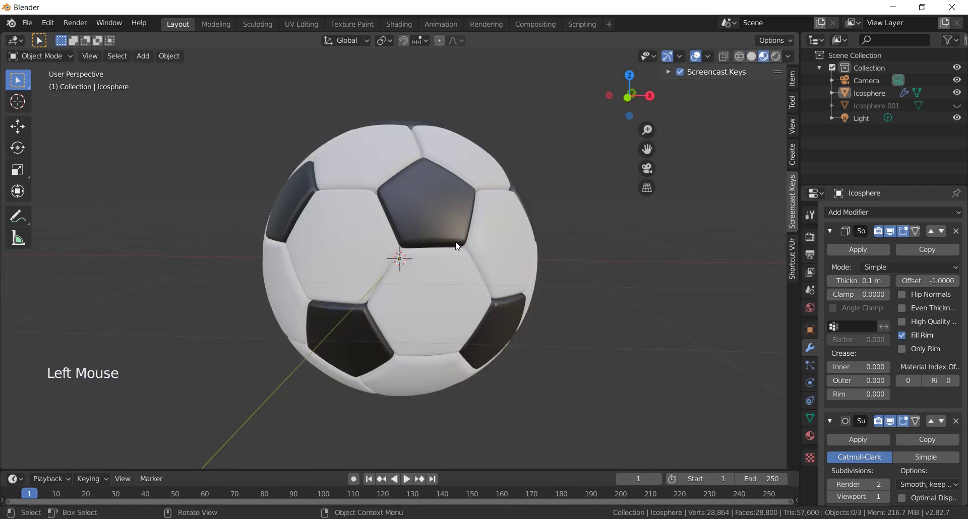
middle_click(456, 245)
middle_click(522, 196)
middle_click(525, 237)
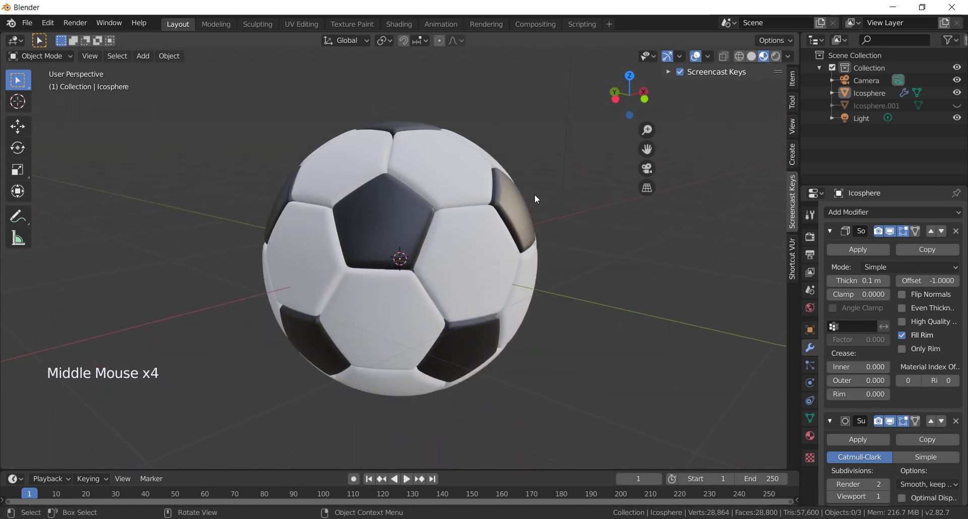
key("KP_1")
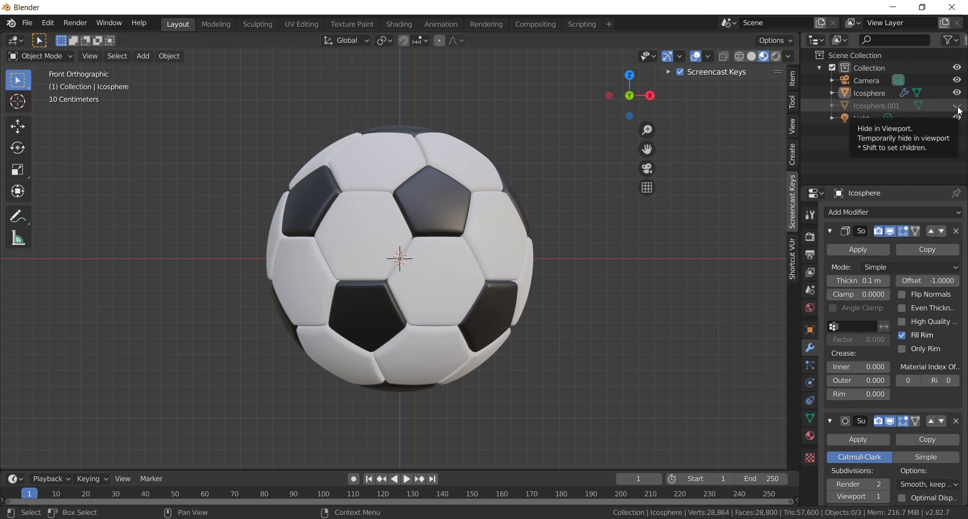
Unhide Icosphere.001, isolate it in local view and enter Edit Mode on its mesh.
left_click(961, 110)
scroll("down", 3)
left_click(754, 60)
left_click(565, 228)
key("KP_1")
scroll("down", 3)
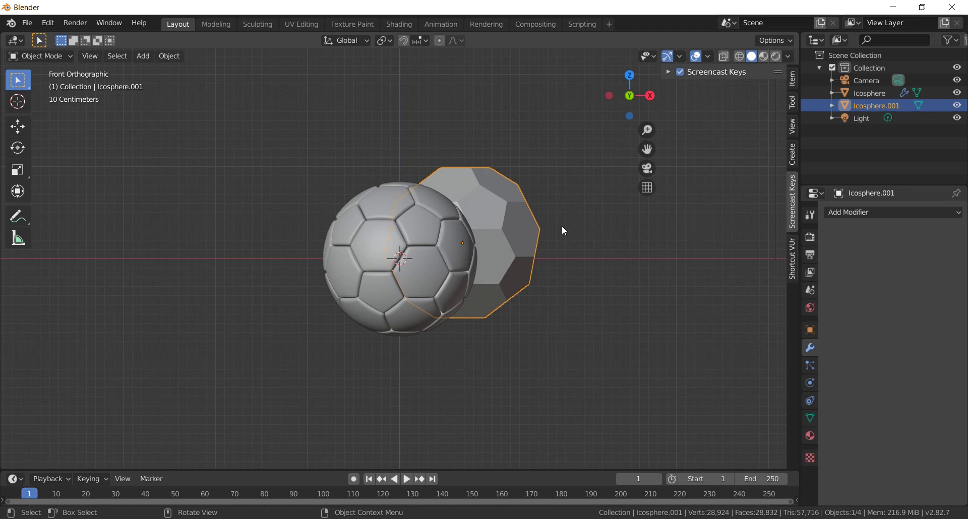
key("KP_Divide")
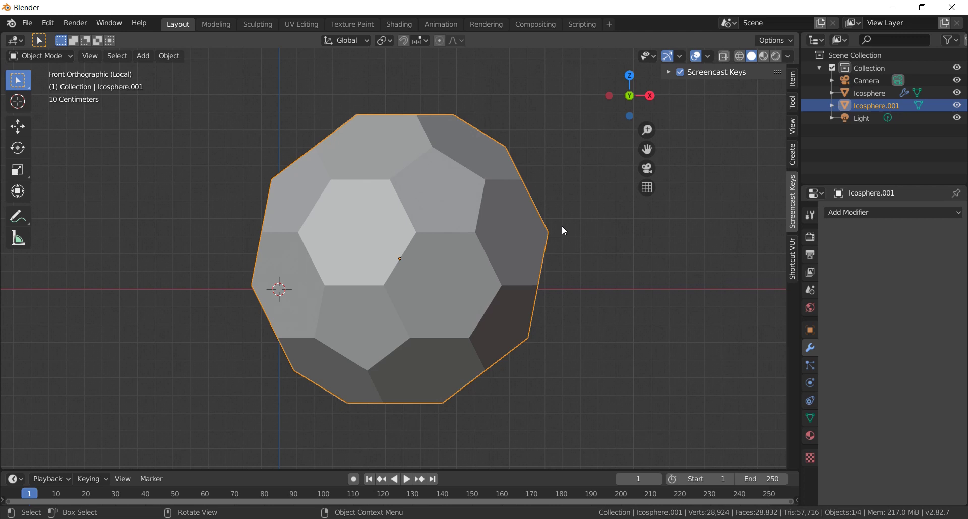
key("Tab")
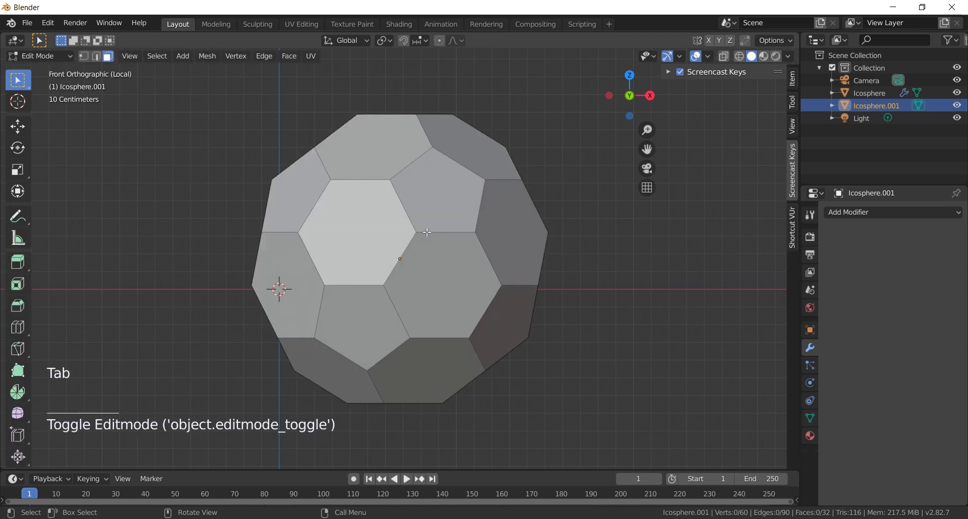
Delete all faces to keep only seam edges, then subdivide every edge (60 to 150 vertices).
key("a")
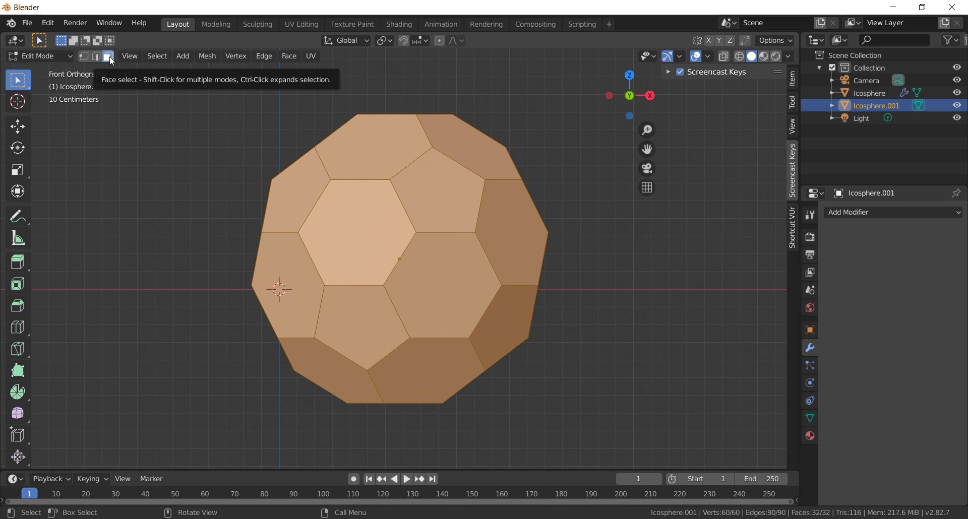
key("x")
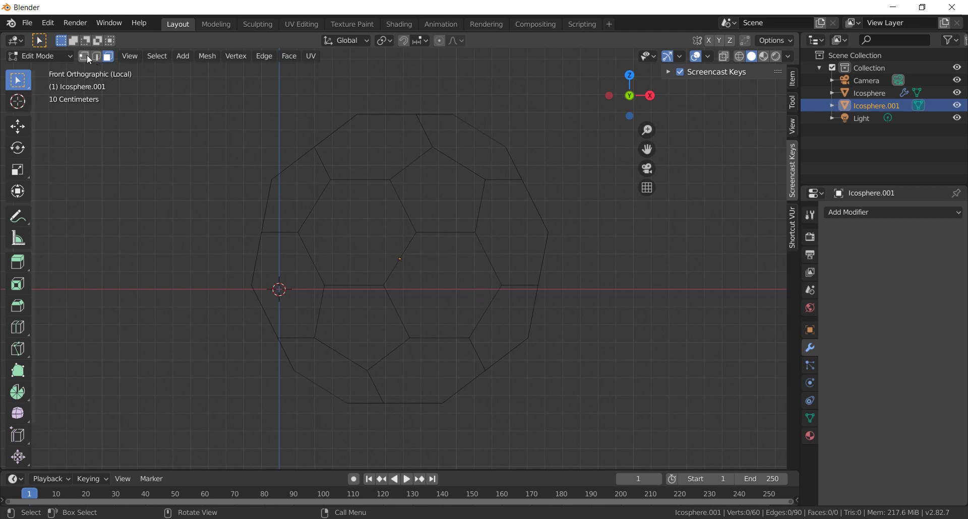
left_click(89, 58)
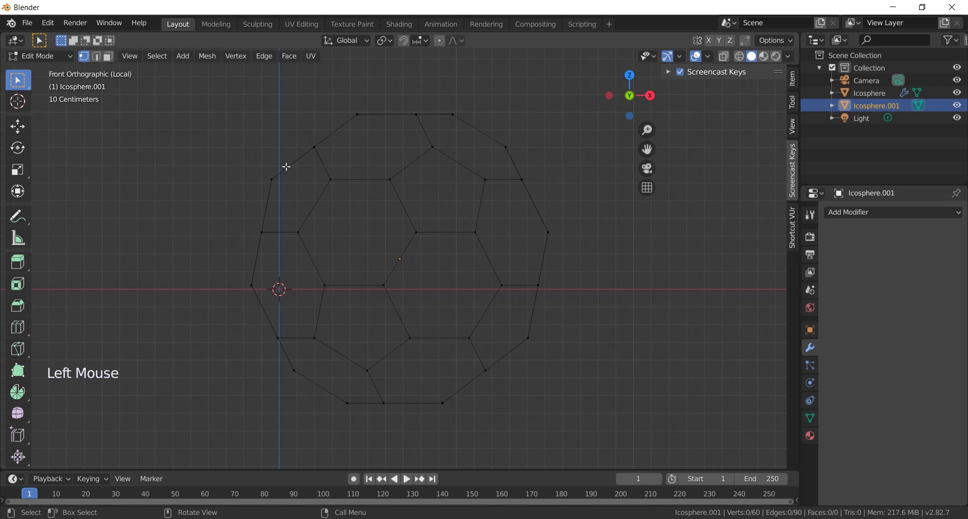
key("a")
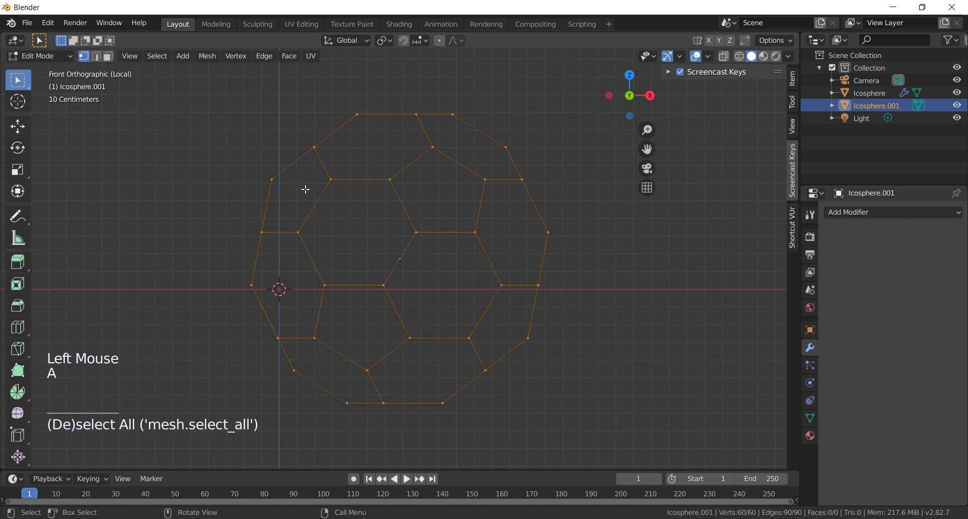
right_click(310, 173)
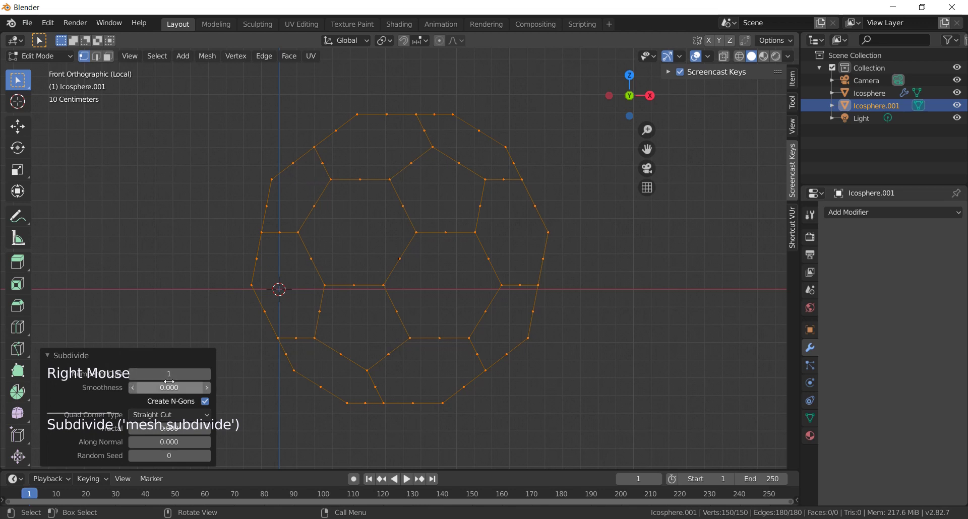
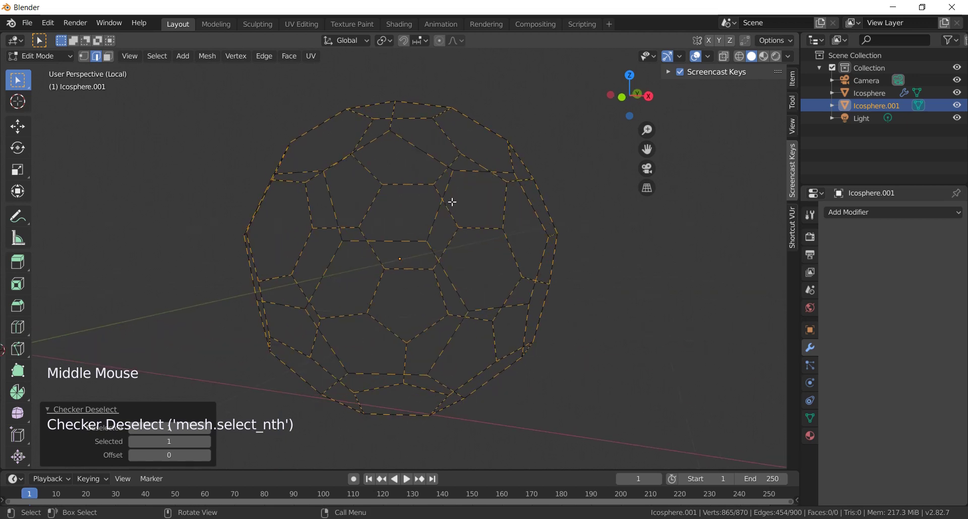
Remove the alternating selected edges so the seams become dashed lines, viewed from the front.
scroll("up", 3)
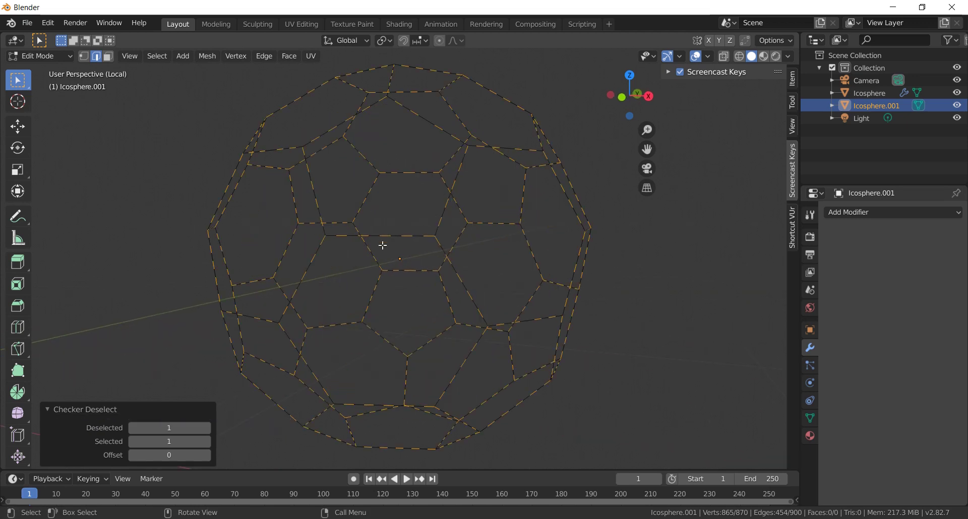
scroll("up", 3)
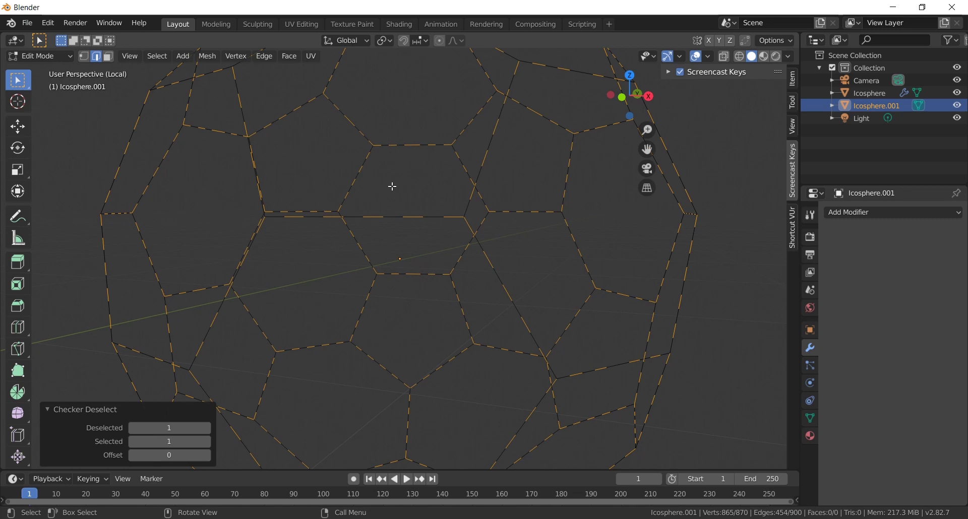
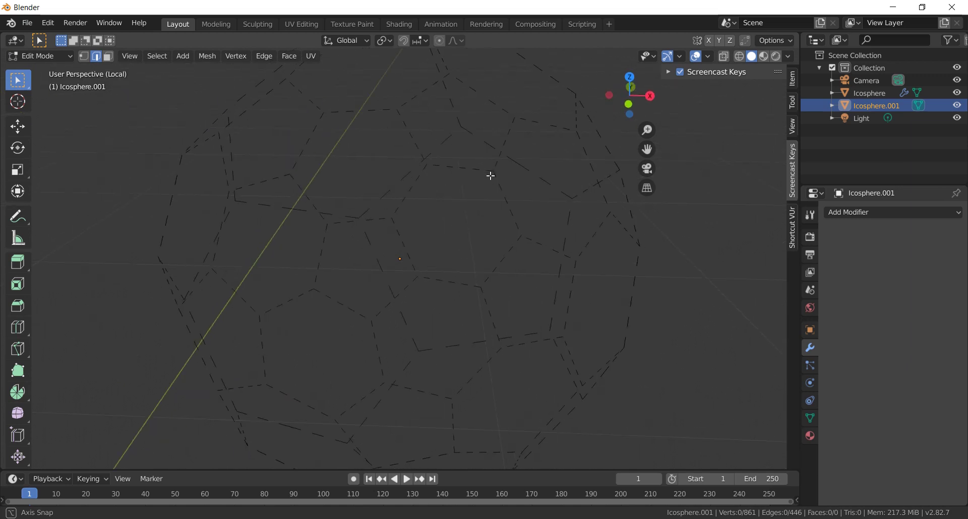
key("KP_1")
scroll("down", 3)
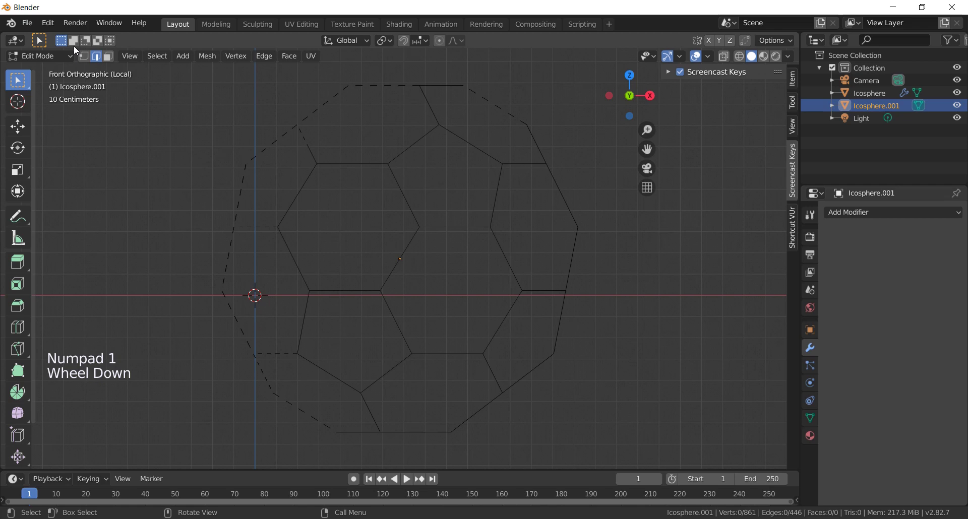
Select all seam vertices and round the dashes toward a sphere shape with Shift+Alt+S.
left_click(87, 62)
key("a")
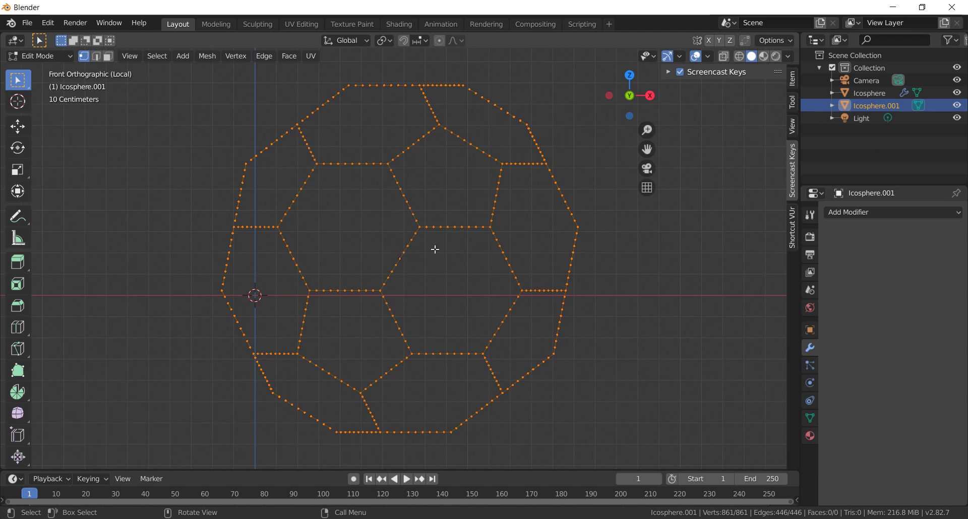
key("shift+alt+s")
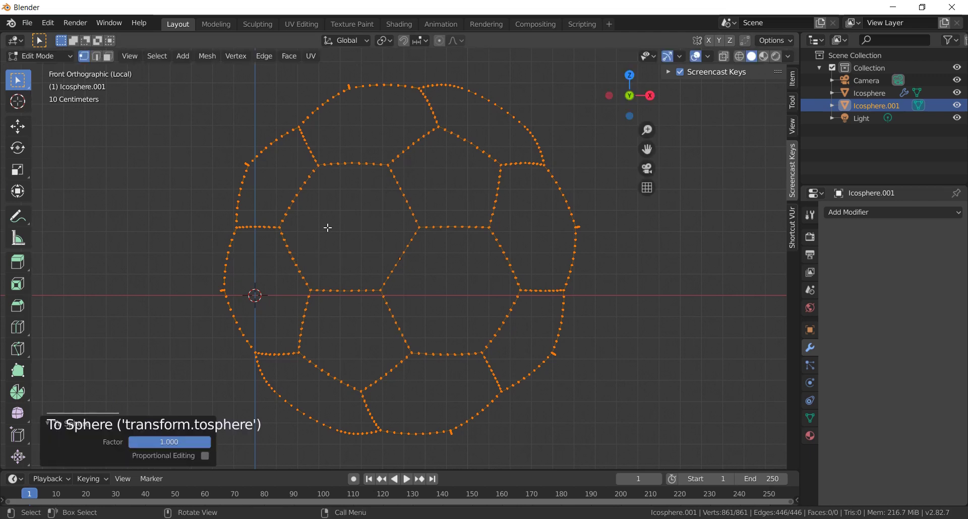
left_click(192, 444)
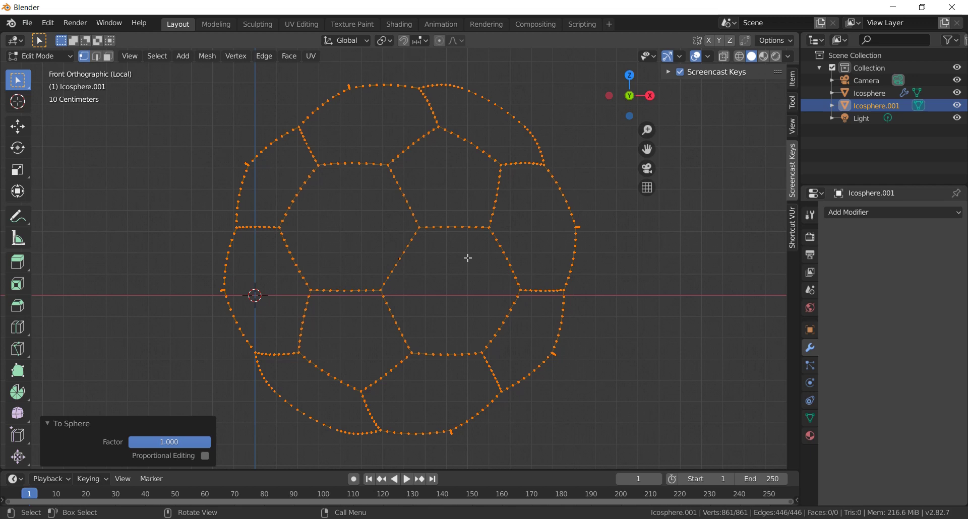
Leave Edit Mode and convert the dashed seam mesh into a curve object.
key("Tab")
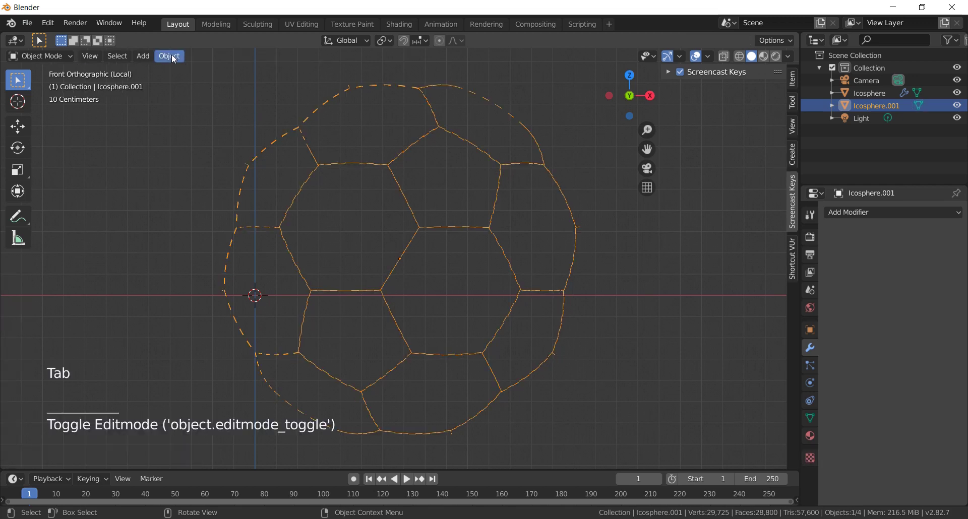
left_click(174, 59)
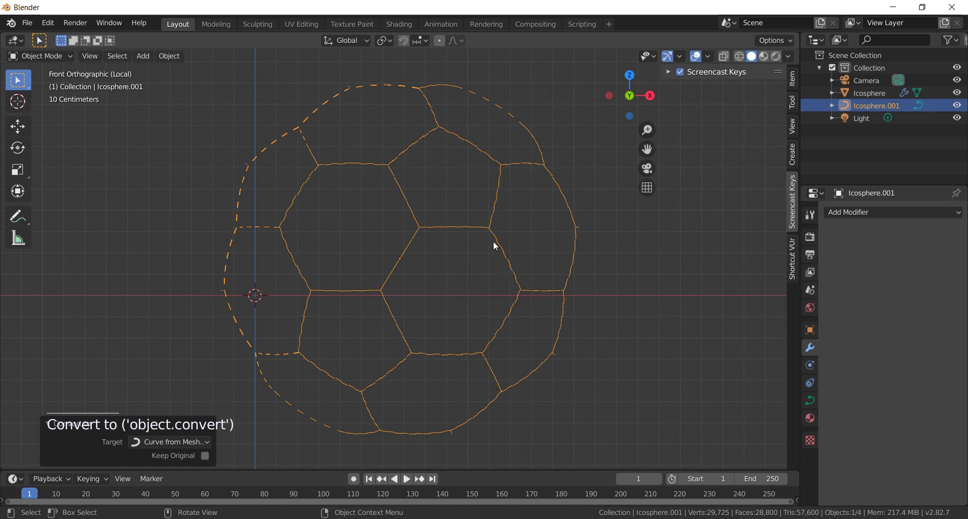
key("BackSpace")
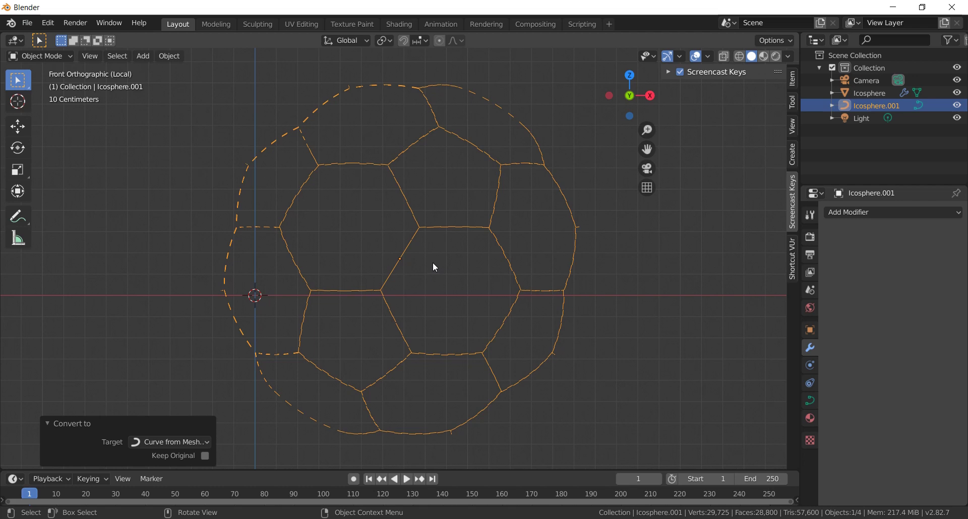
Add a Bezier circle curve to the scene.
key("shift+a")
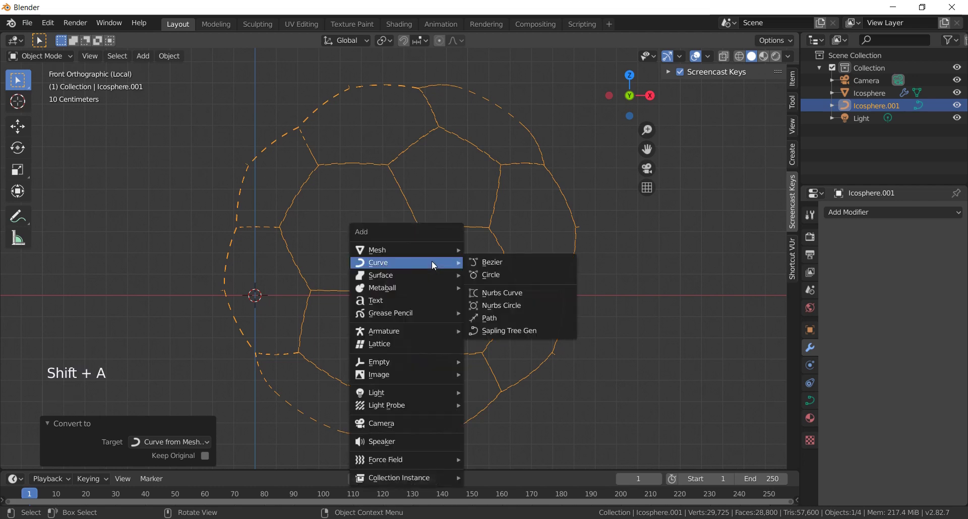
scroll("down", 3)
left_click(476, 298)
scroll("down", 3)
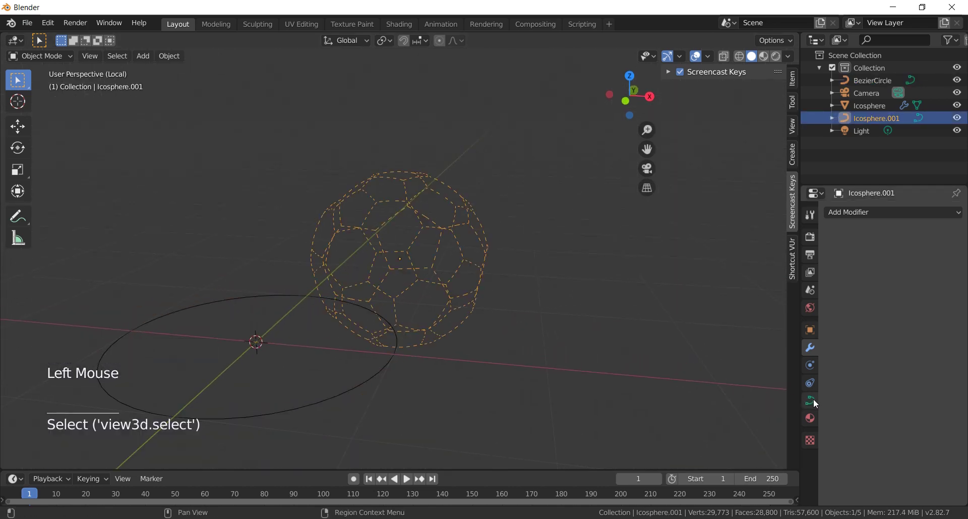
Set BezierCircle as the bevel object of the Icosphere.001 seam curve, tubing the dashes.
left_click(814, 404)
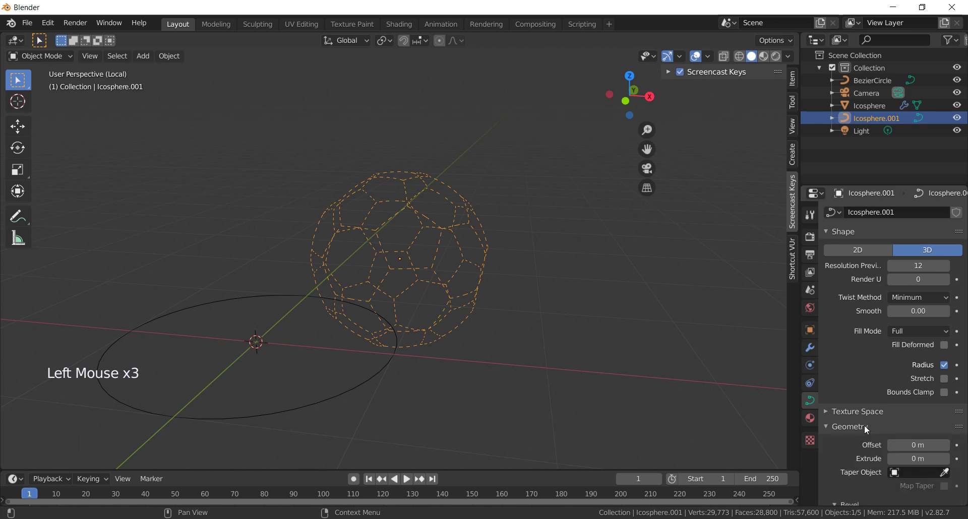
scroll("down", 3)
left_click(948, 395)
scroll("down", 3)
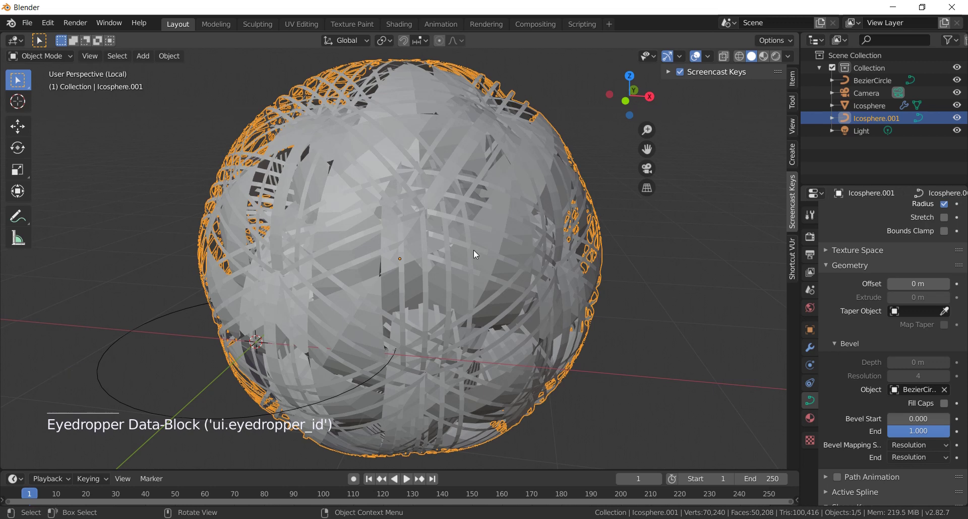
Scale the BezierCircle down to about 0.34 so the stitches become short thin tubes.
key("KP_1")
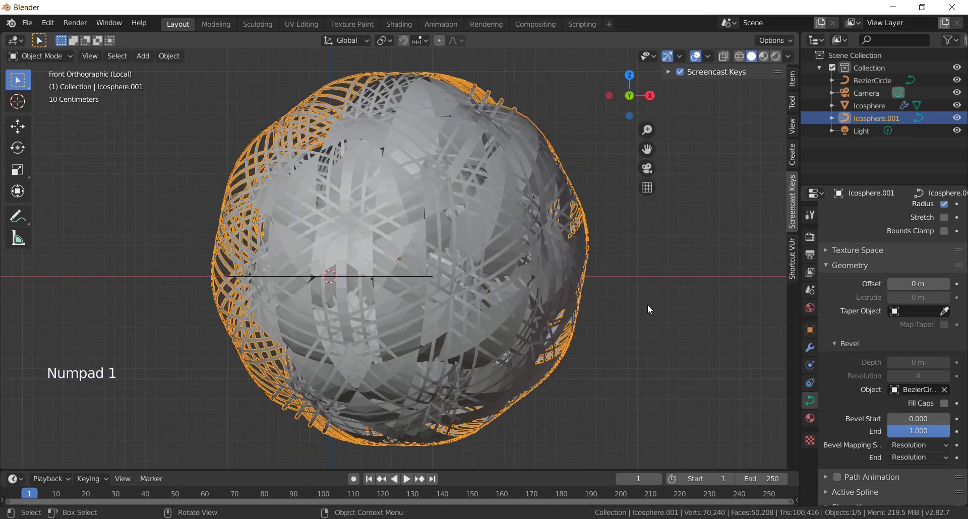
scroll("down", 3)
middle_click(259, 299)
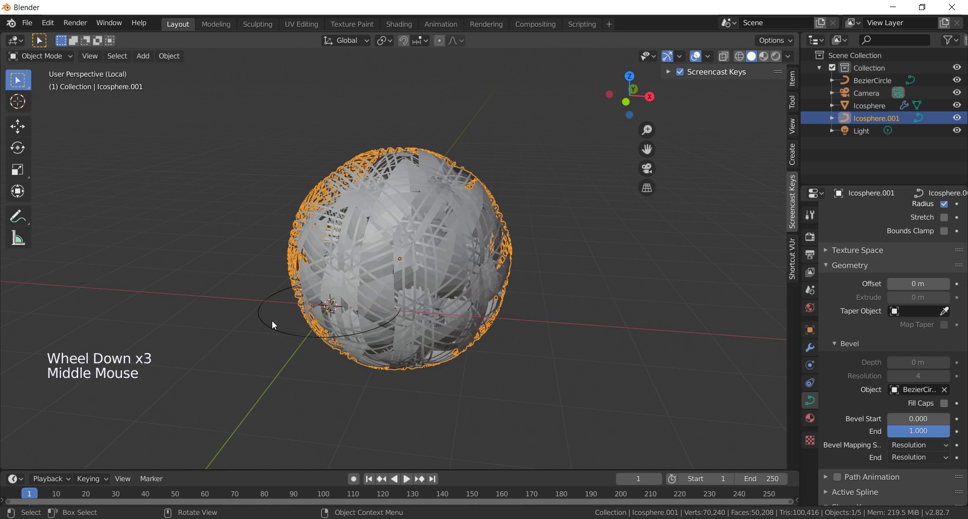
left_click(277, 332)
scroll("up", 3)
key("s")
scroll("up", 3)
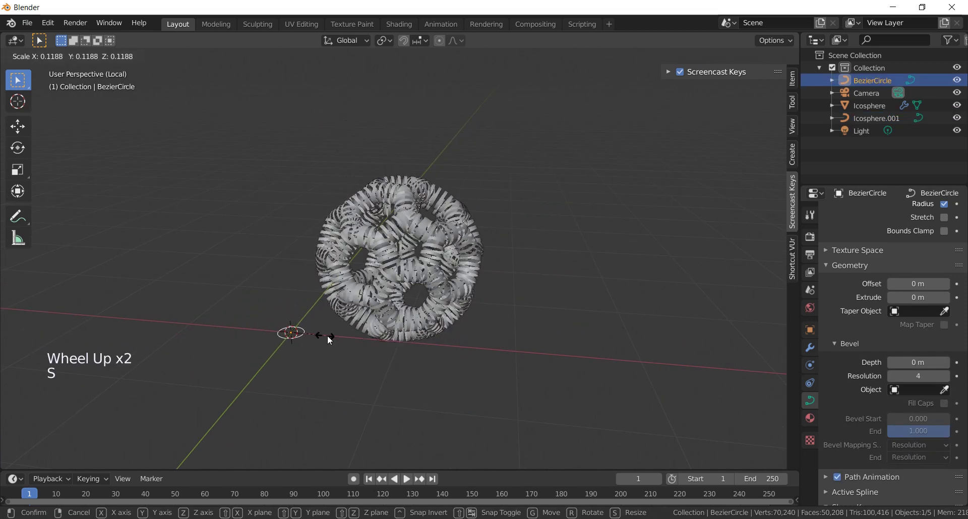
scroll("up", 3)
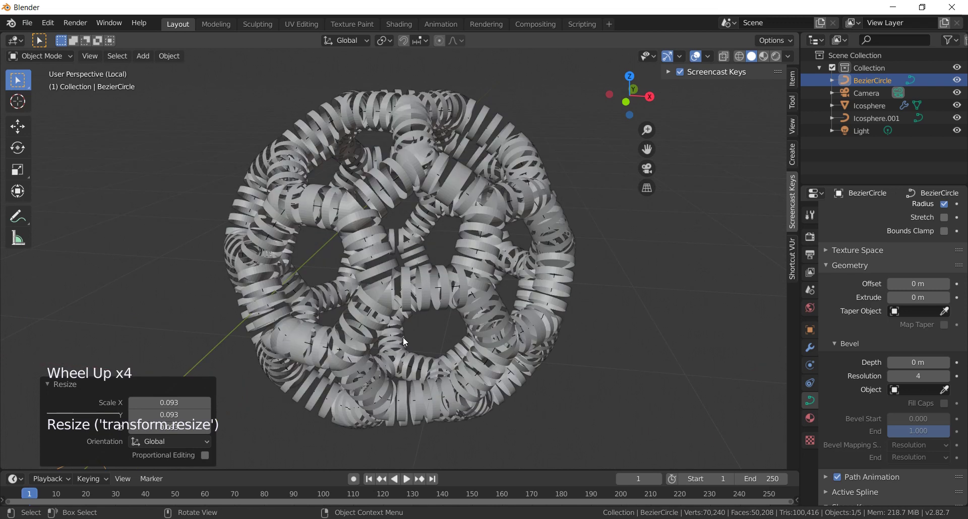
scroll("up", 3)
scroll("down", 3)
key("s")
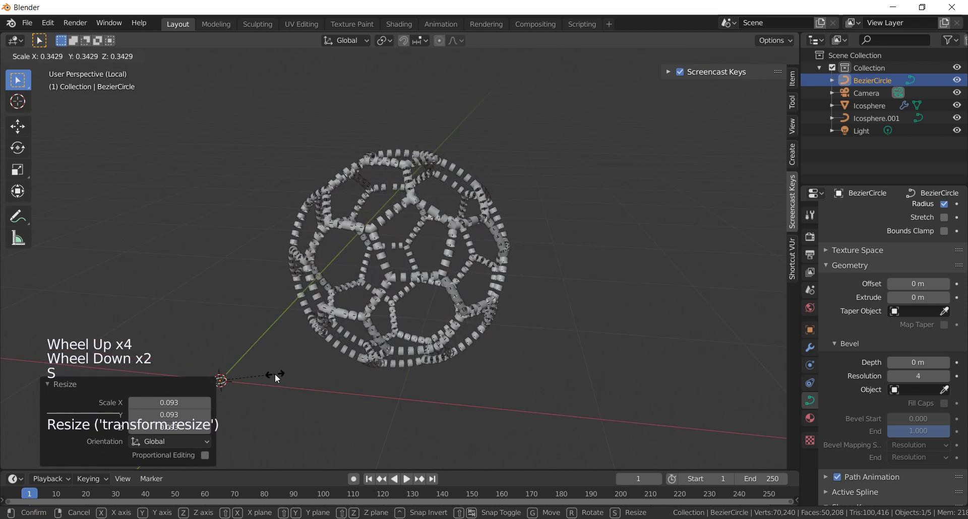
middle_click(311, 346)
key("s")
scroll("up", 3)
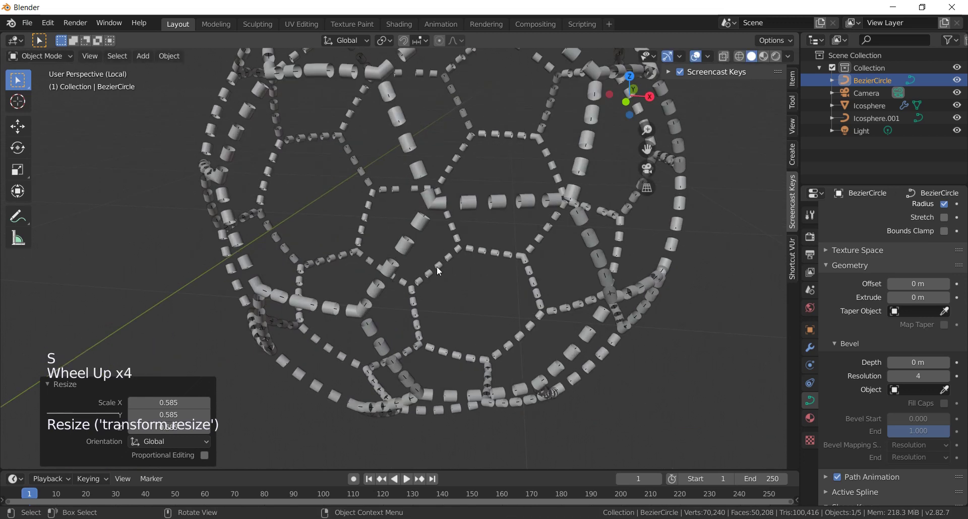
scroll("up", 3)
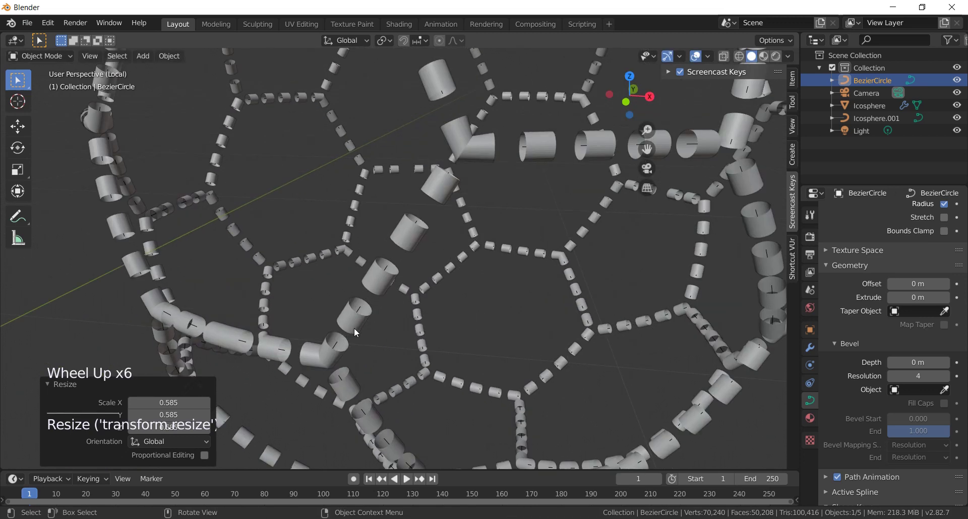
middle_click(360, 329)
scroll("down", 3)
middle_click(480, 223)
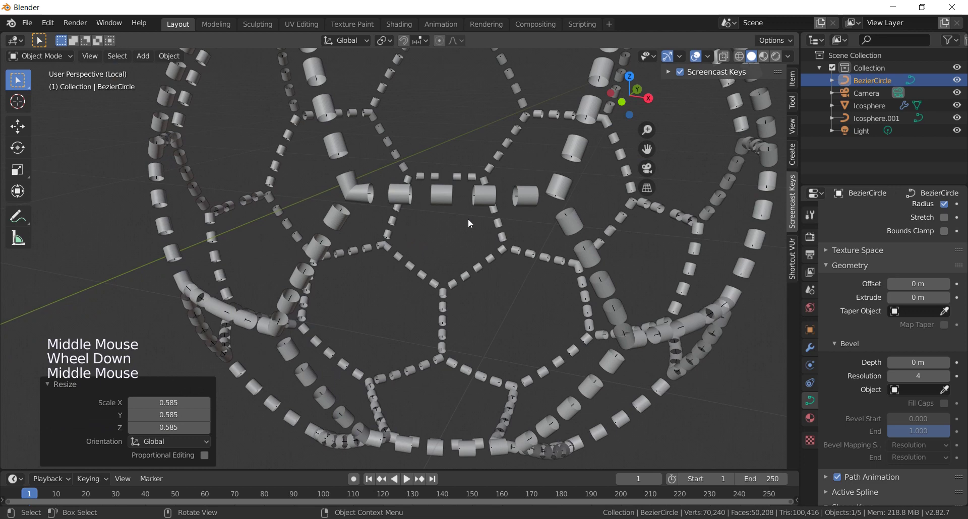
Set the seam curve's Bevel End to 0.159 so each stitch becomes a thin ring.
left_click(492, 198)
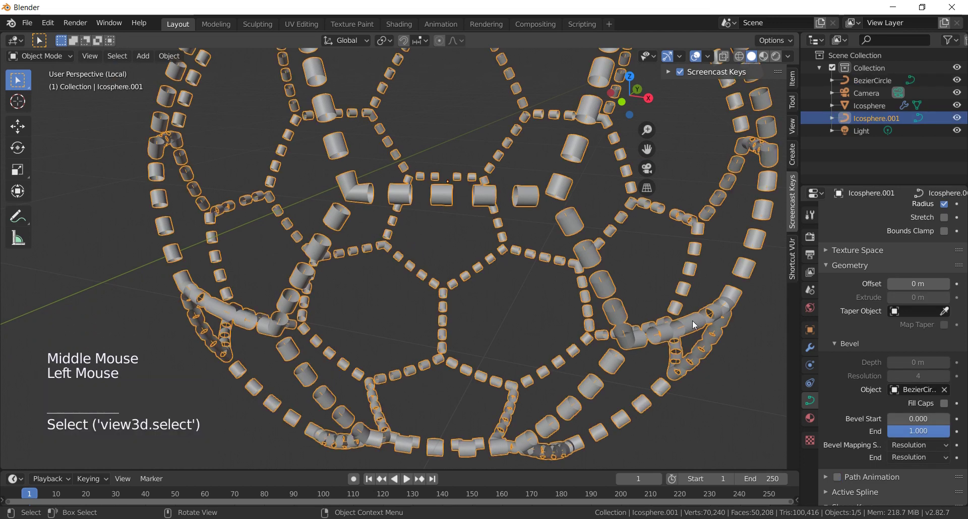
scroll("down", 3)
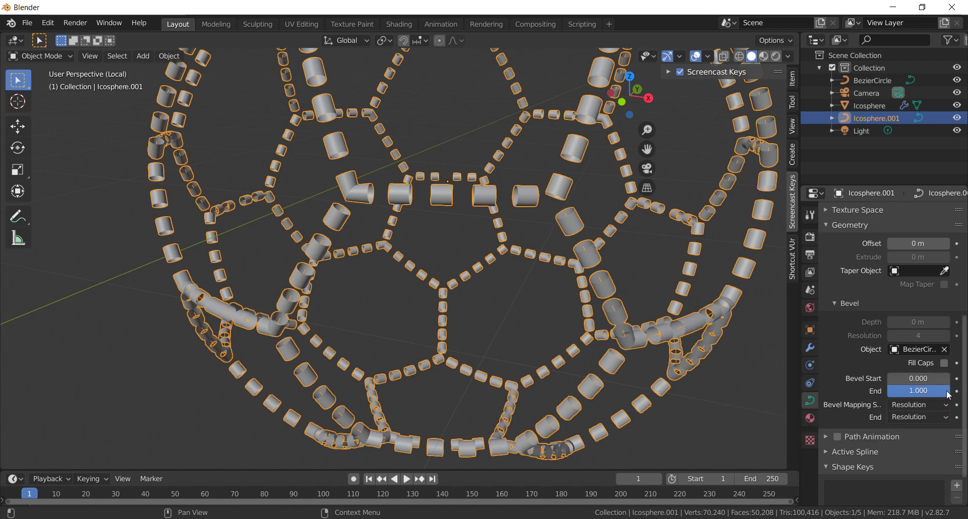
left_click(946, 396)
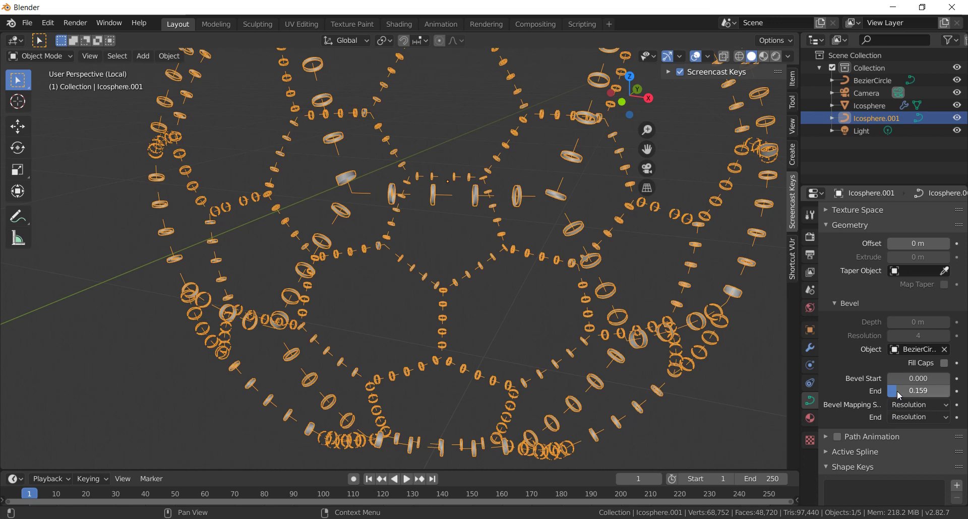
scroll("down", 3)
scroll("down", 3)
middle_click(511, 293)
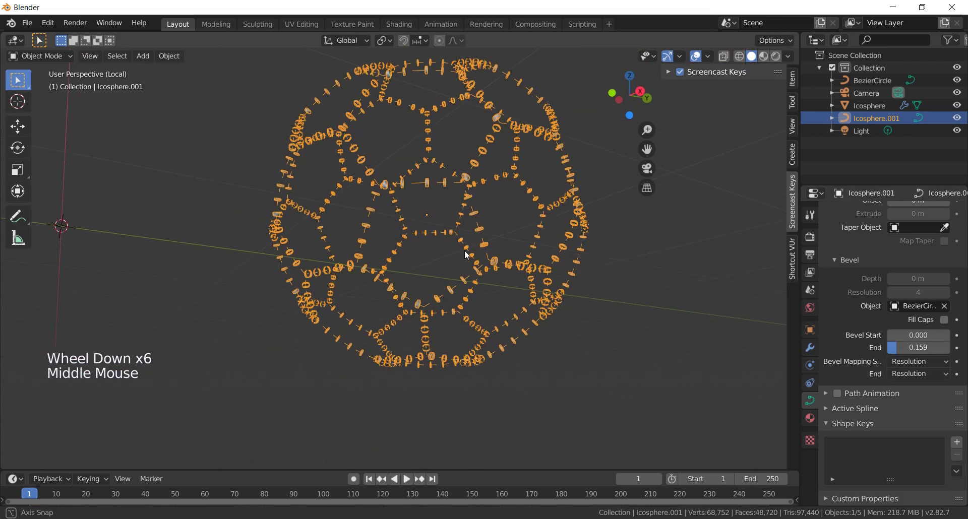
scroll("up", 3)
scroll("down", 3)
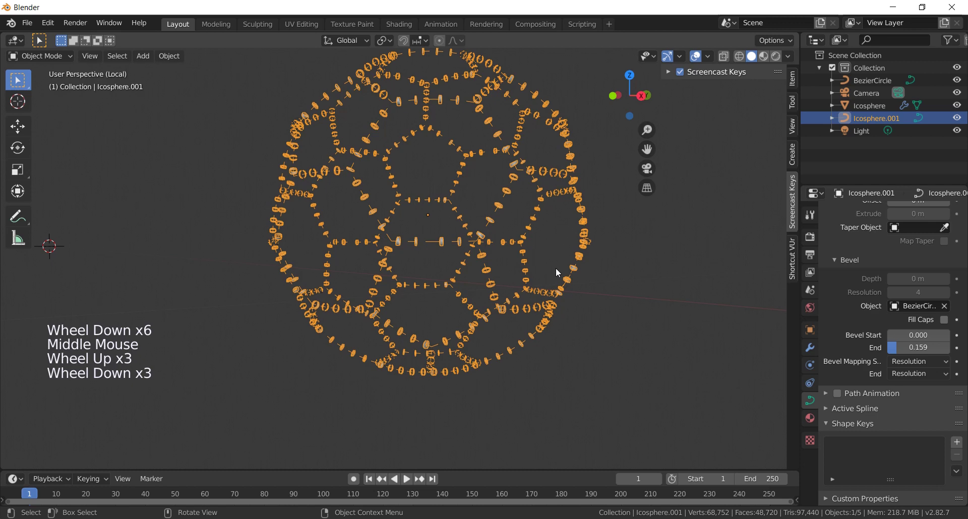
Bring up the Add Modifier list for the seam curve.
left_click(813, 350)
scroll("down", 3)
left_click(865, 218)
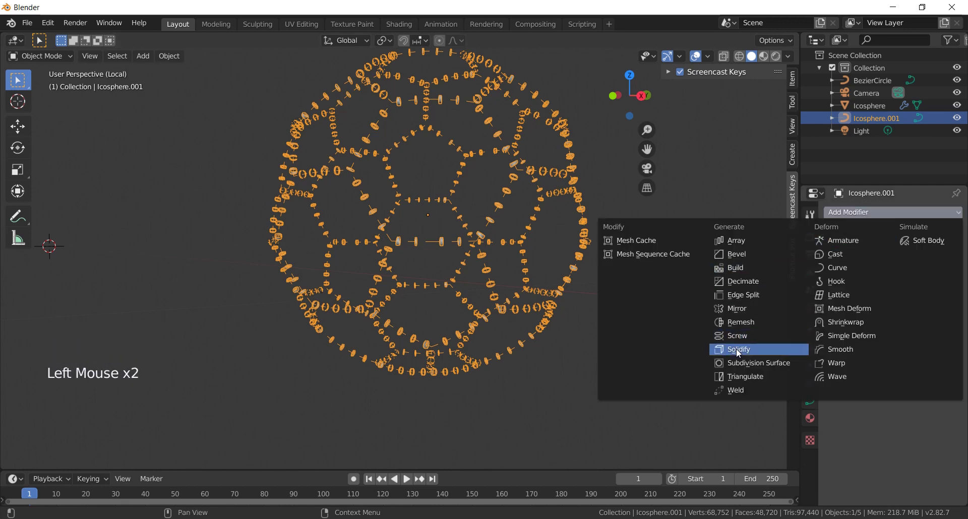
Add Solidify and Subdivision Surface modifiers to the stitch rings and shade them smooth.
scroll("up", 3)
scroll("up", 3)
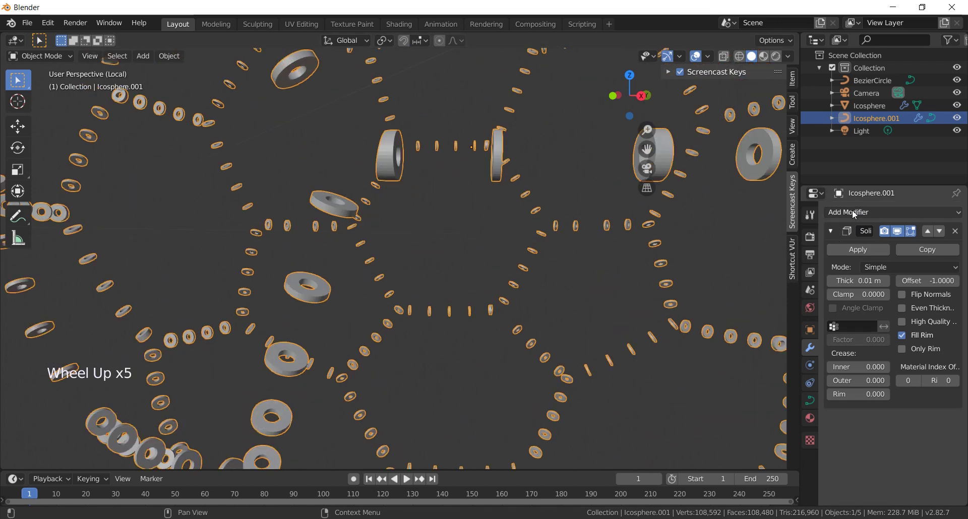
left_click(856, 213)
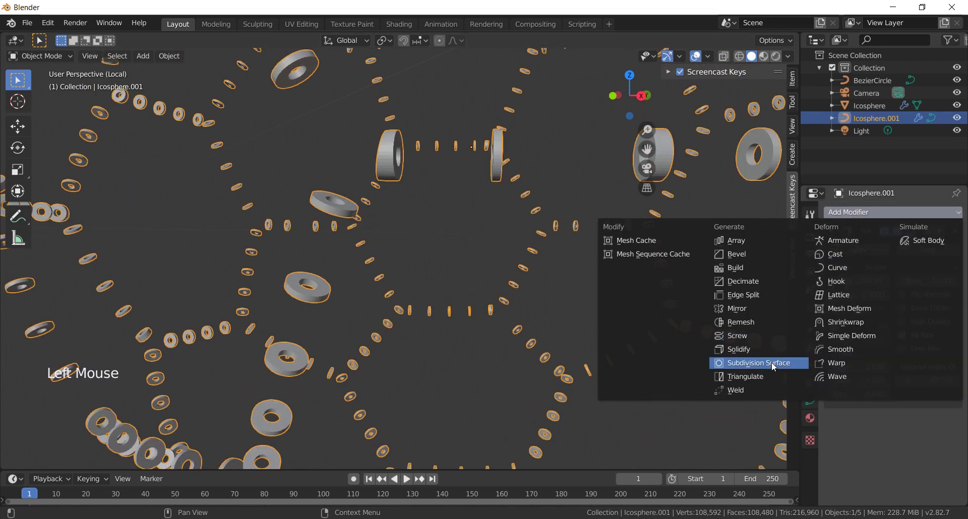
scroll("down", 3)
middle_click(381, 234)
right_click(465, 297)
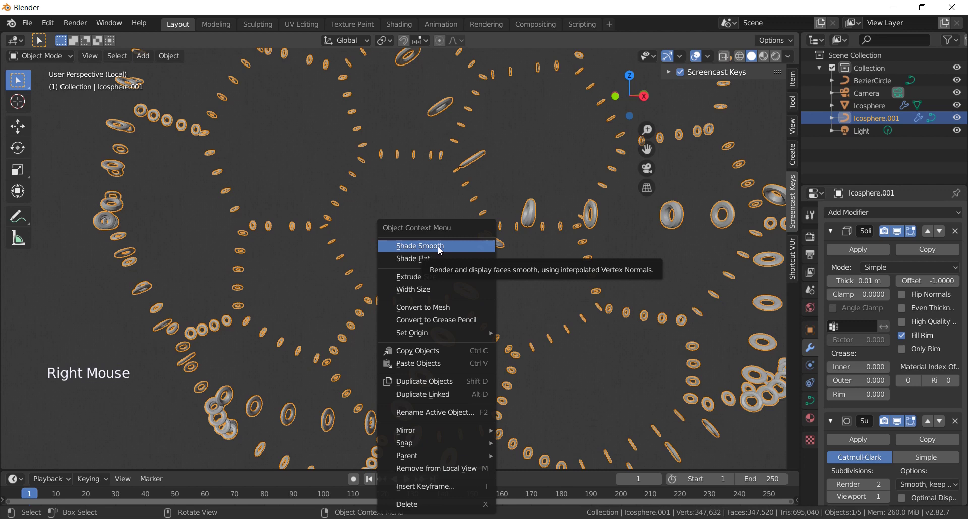
scroll("down", 3)
Deselect everything and exit local view to show the rings beside the soccer ball.
key("KP_1")
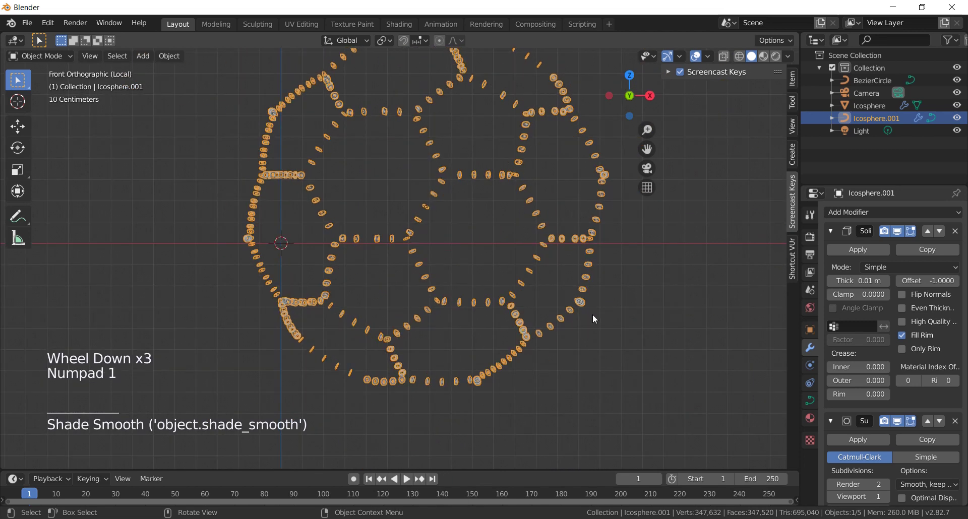
left_click(644, 330)
scroll("down", 3)
key("KP_Divide")
scroll("down", 3)
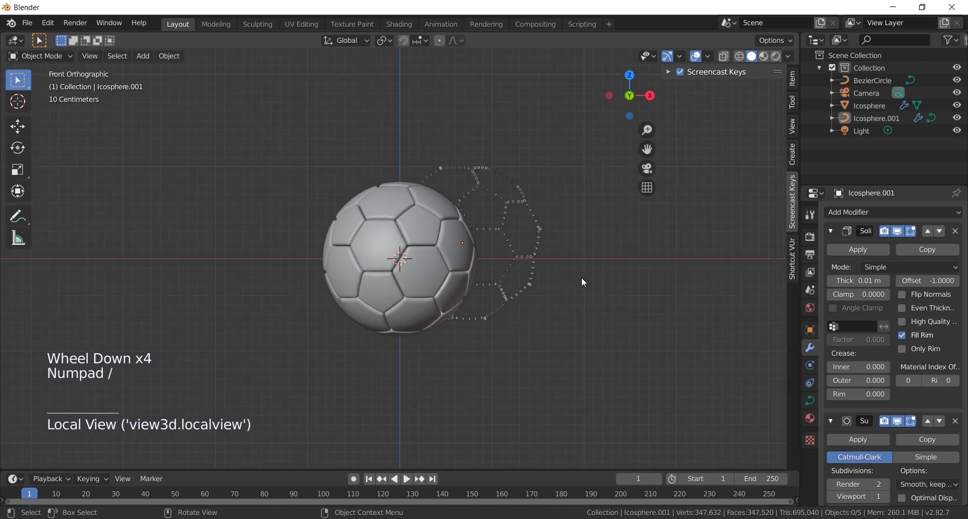
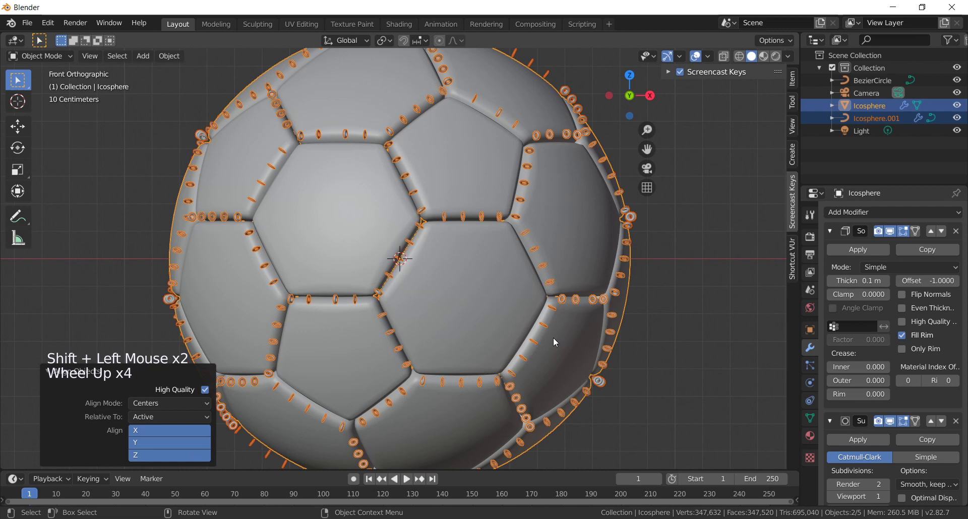
Scale the stitch rings to about 0.94 so they start sinking into the seam grooves.
left_click(682, 285)
scroll("up", 3)
scroll("up", 3)
scroll("down", 3)
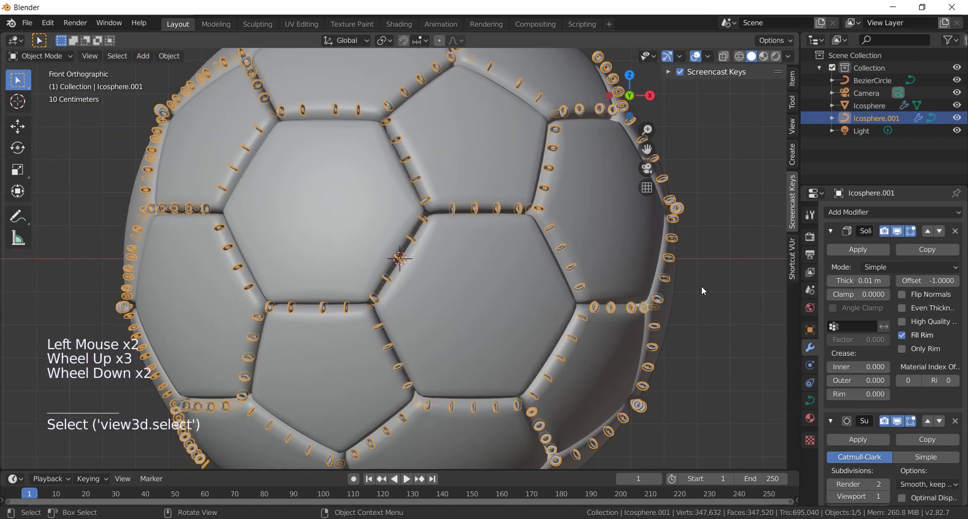
scroll("up", 3)
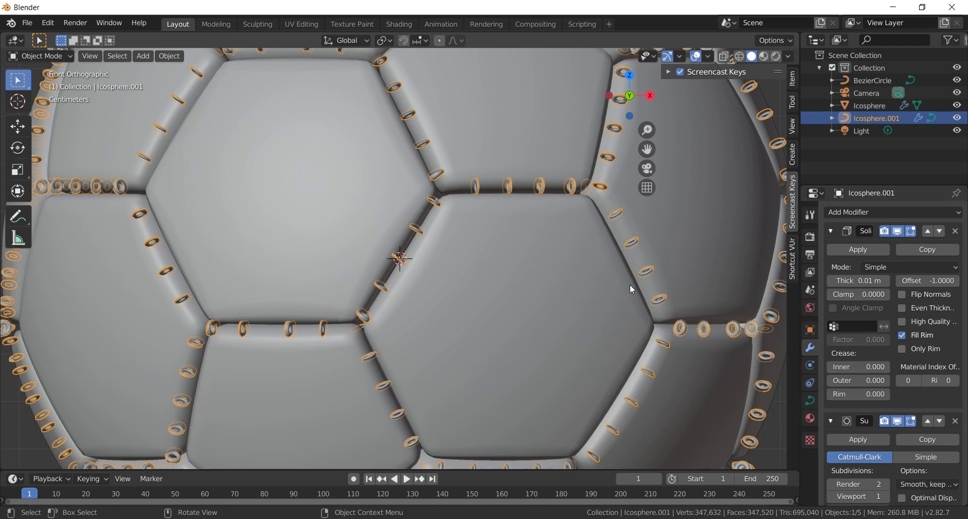
key("s")
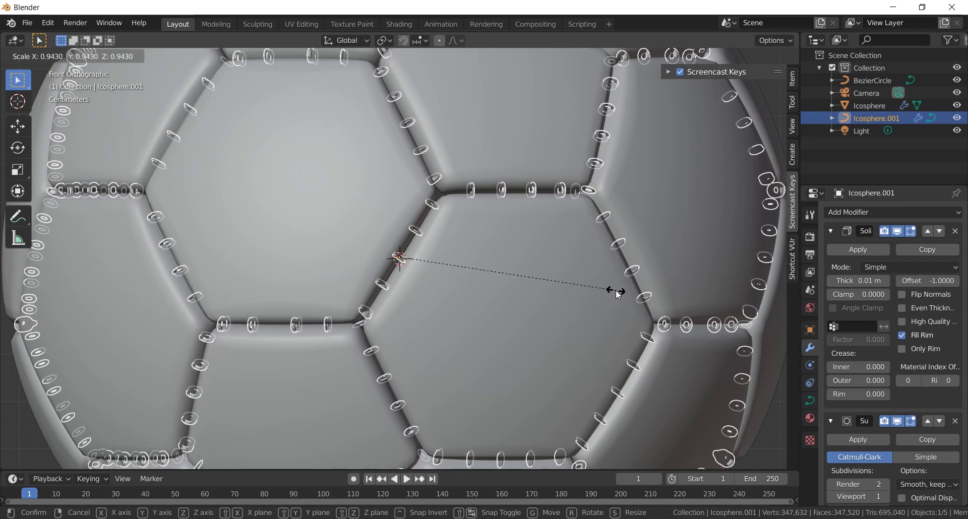
scroll("down", 3)
left_click(670, 296)
Rescale the rings to about 0.98 to line up within the grooves and inspect from an angle.
scroll("up", 3)
left_click(606, 294)
scroll("up", 3)
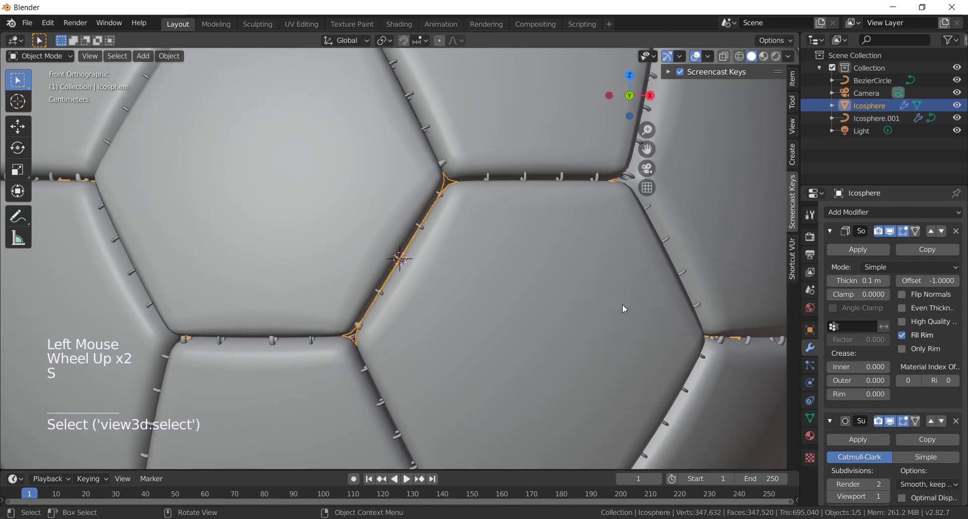
left_click(683, 276)
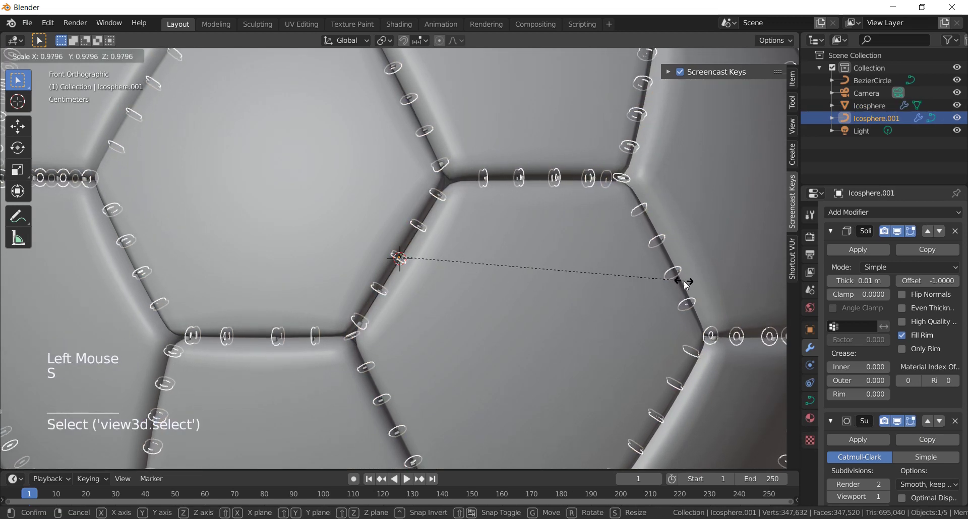
scroll("down", 3)
left_click(710, 281)
middle_click(516, 296)
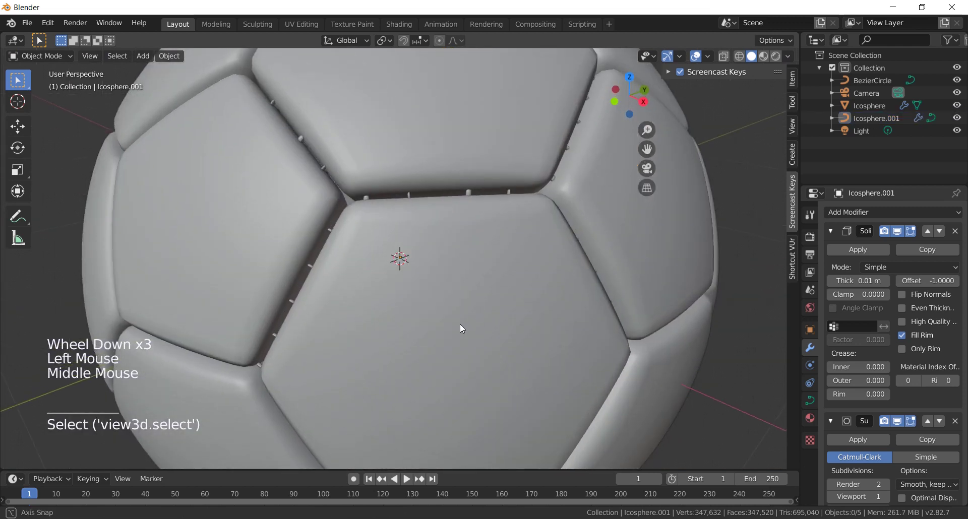
Frame the ball in front view and switch to Material Preview shading to reveal the black and white panels.
scroll("down", 3)
scroll("up", 3)
scroll("down", 3)
scroll("down", 3)
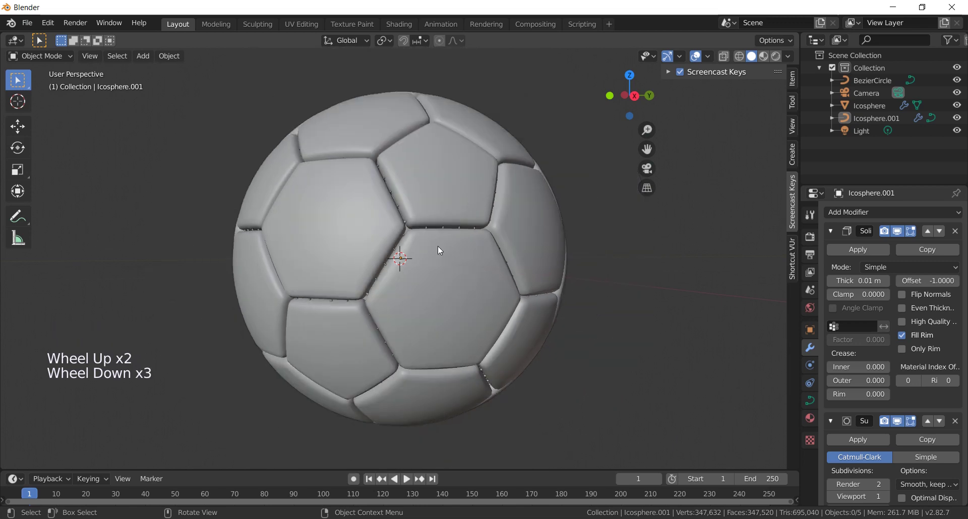
middle_click(425, 303)
scroll("down", 3)
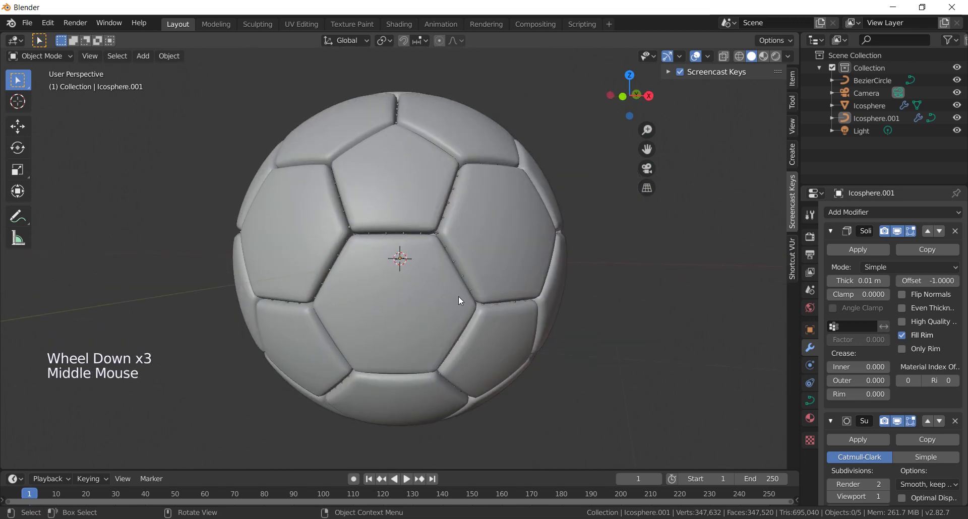
key("KP_1")
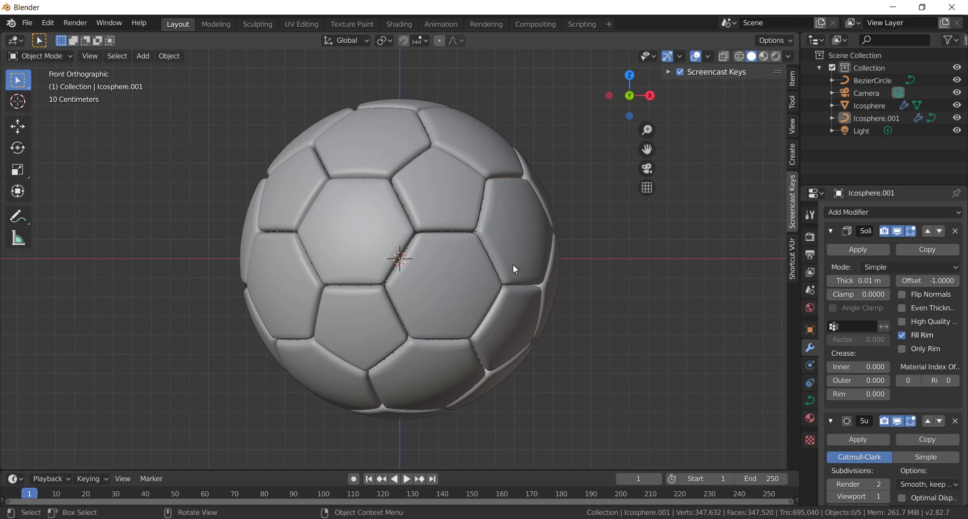
left_click(766, 58)
middle_click(503, 227)
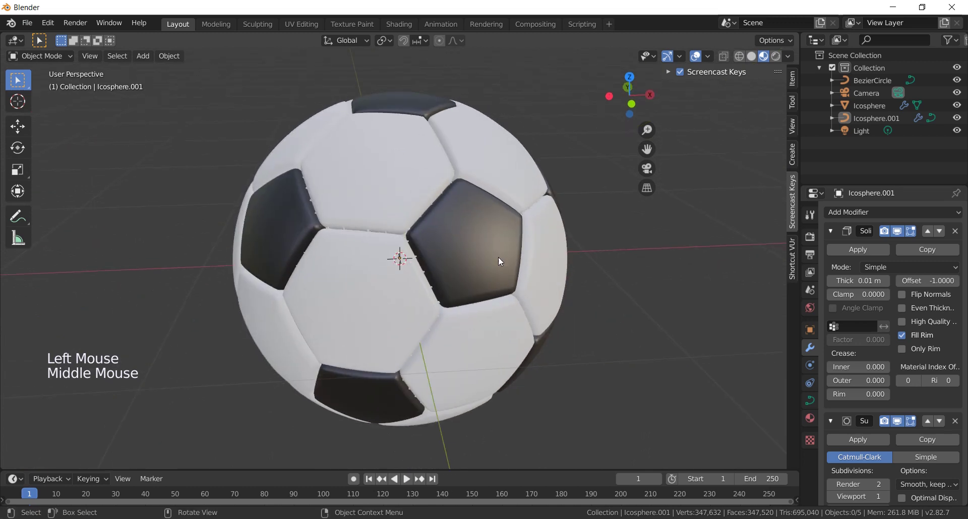
middle_click(424, 286)
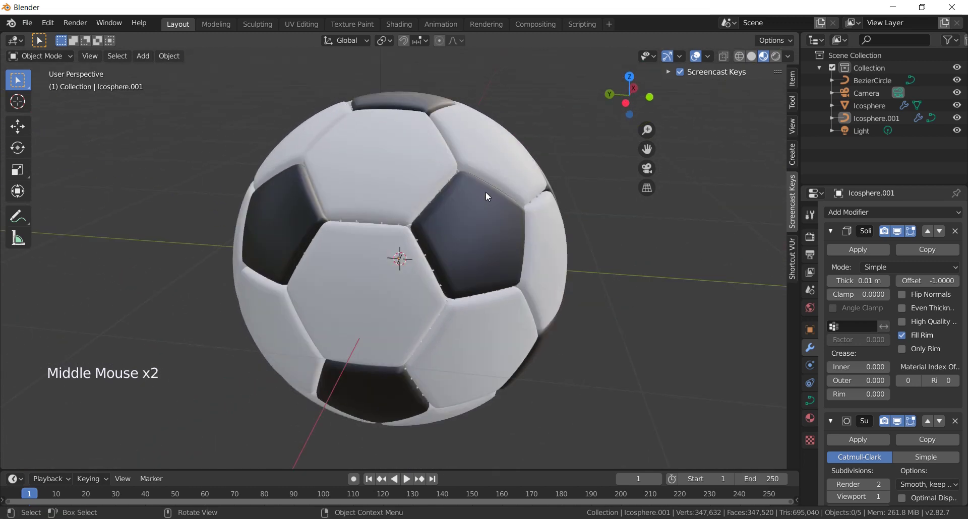
key("KP_1")
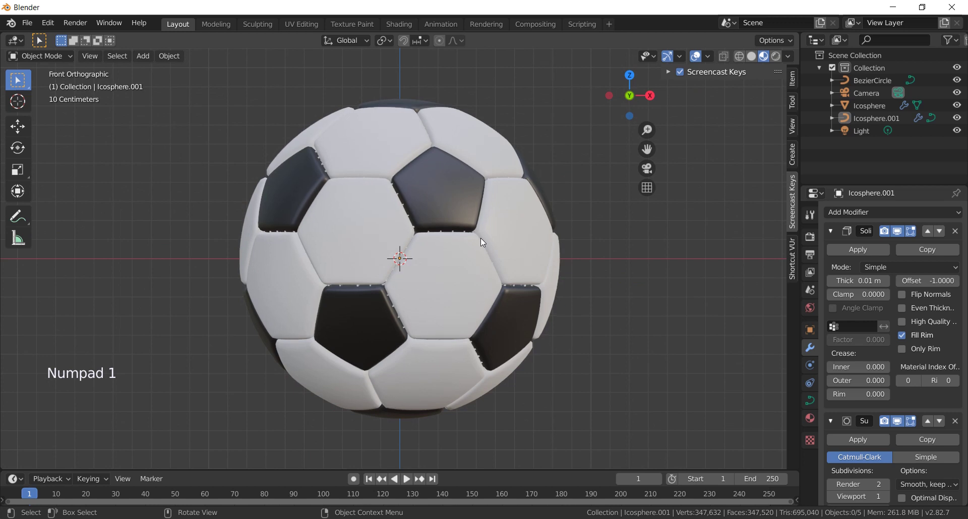